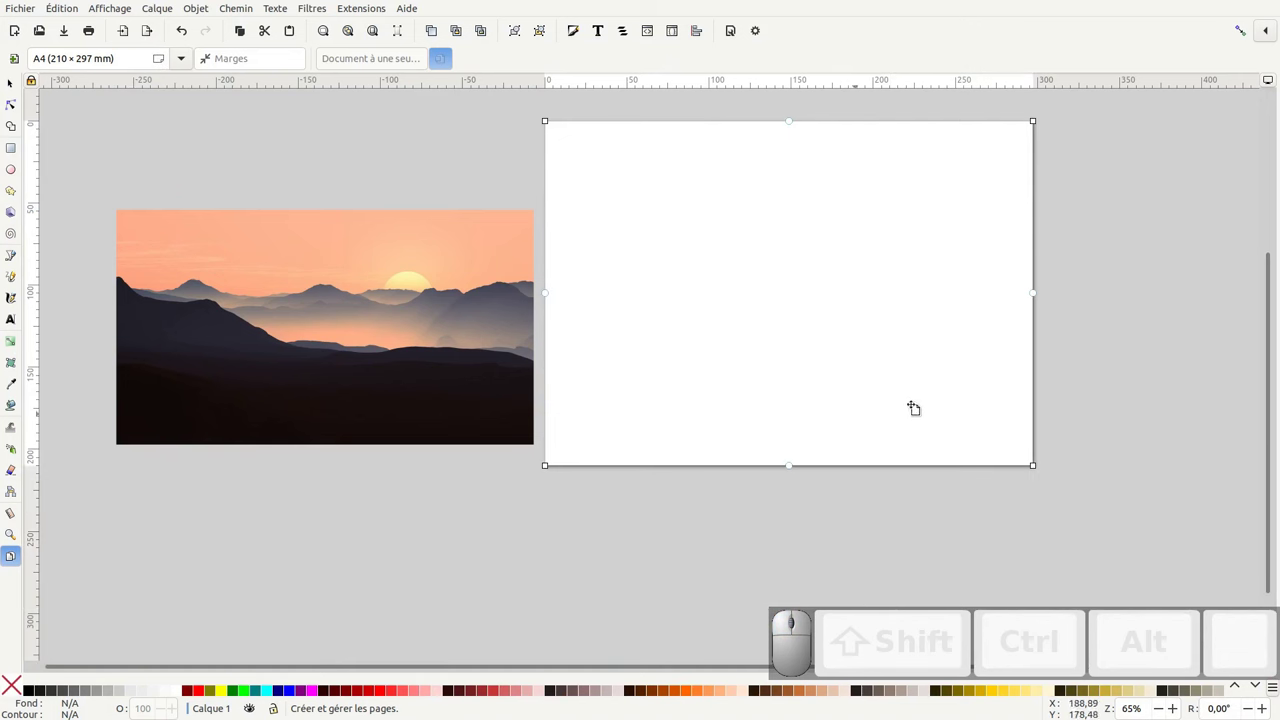
# Scroll the canvas up to frame the lower part of the page for the peach rectangle
pyautogui.scroll(3)
pyautogui.scroll(3)
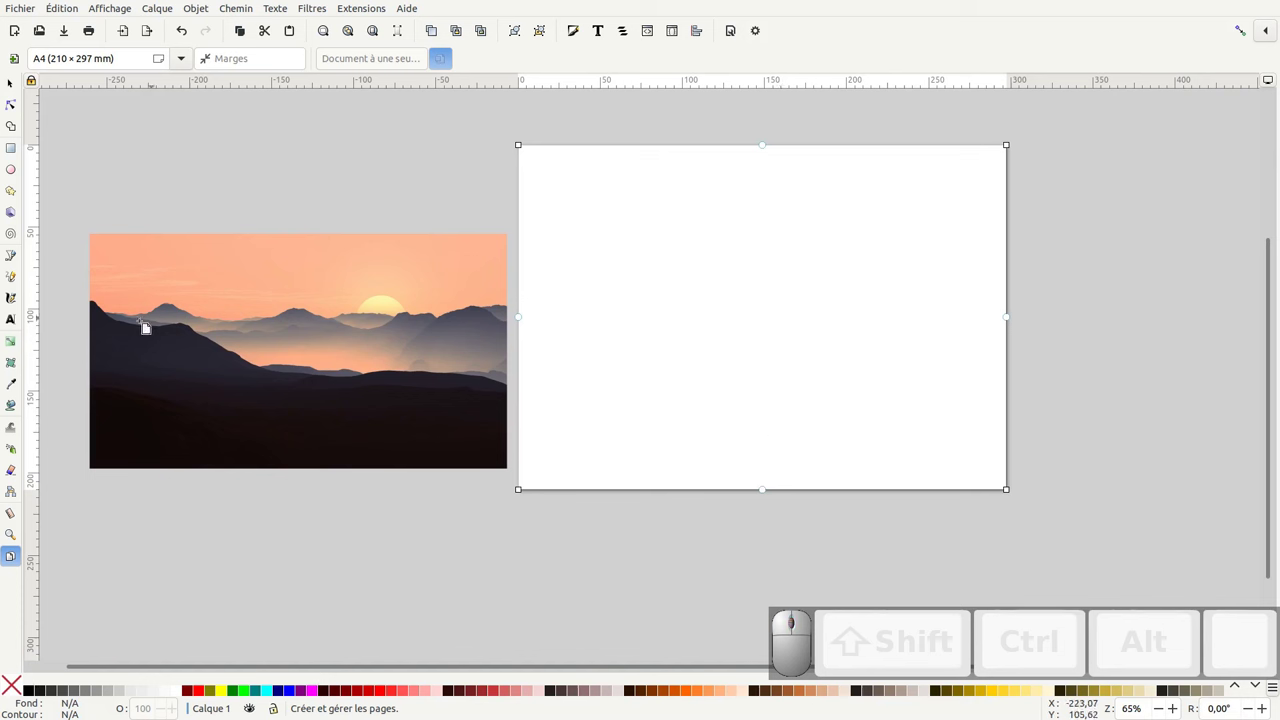
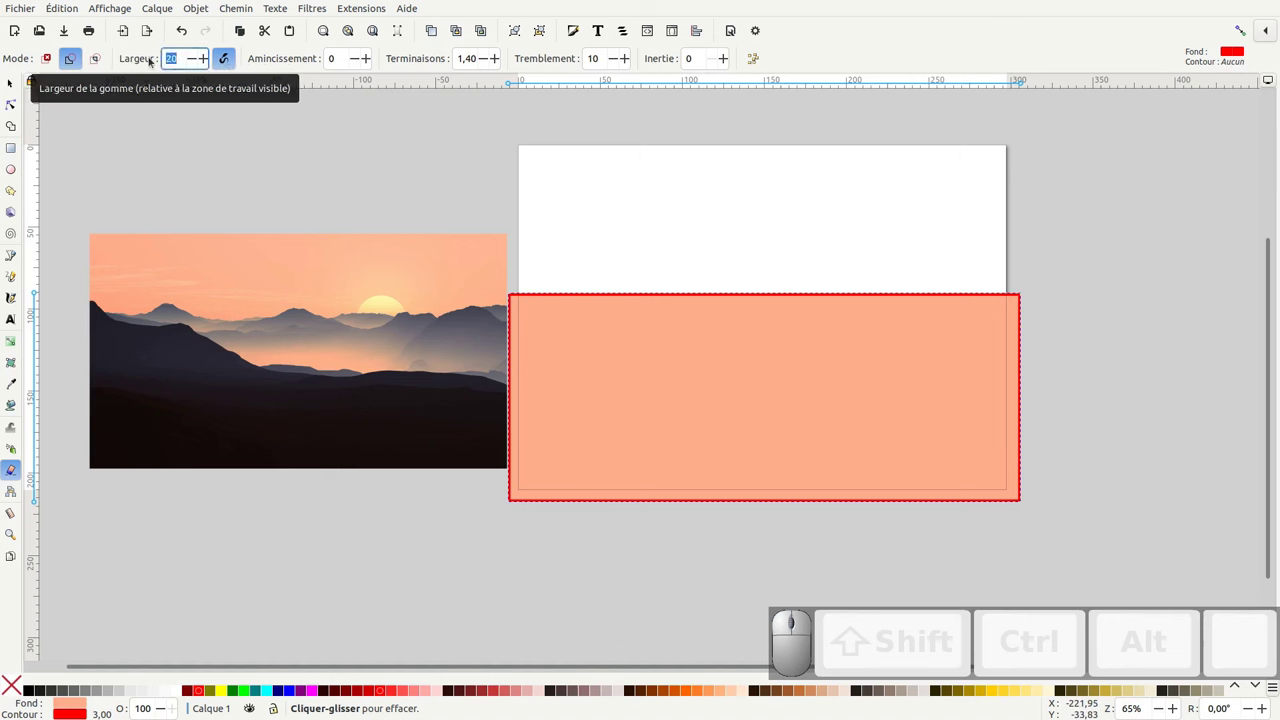
# Set the cut-mode eraser to width 5 and tremor 25 for a ragged ridge edge
pyautogui.press('KP_5')
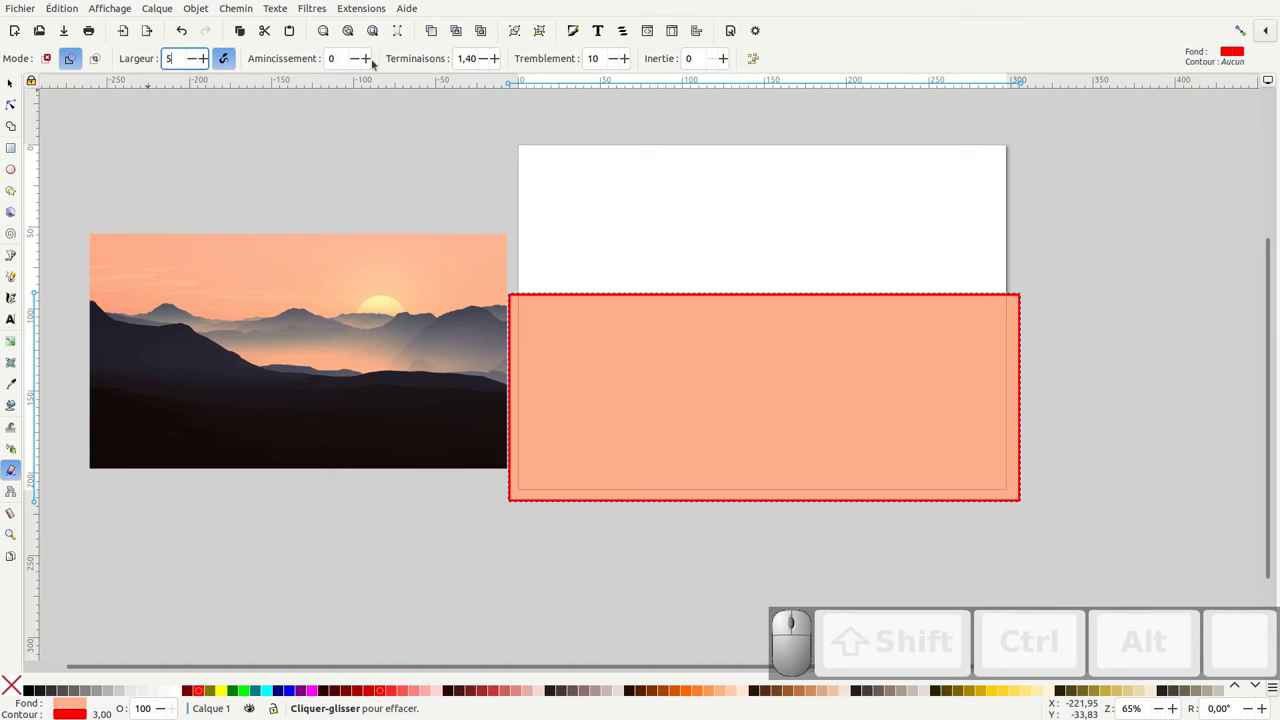
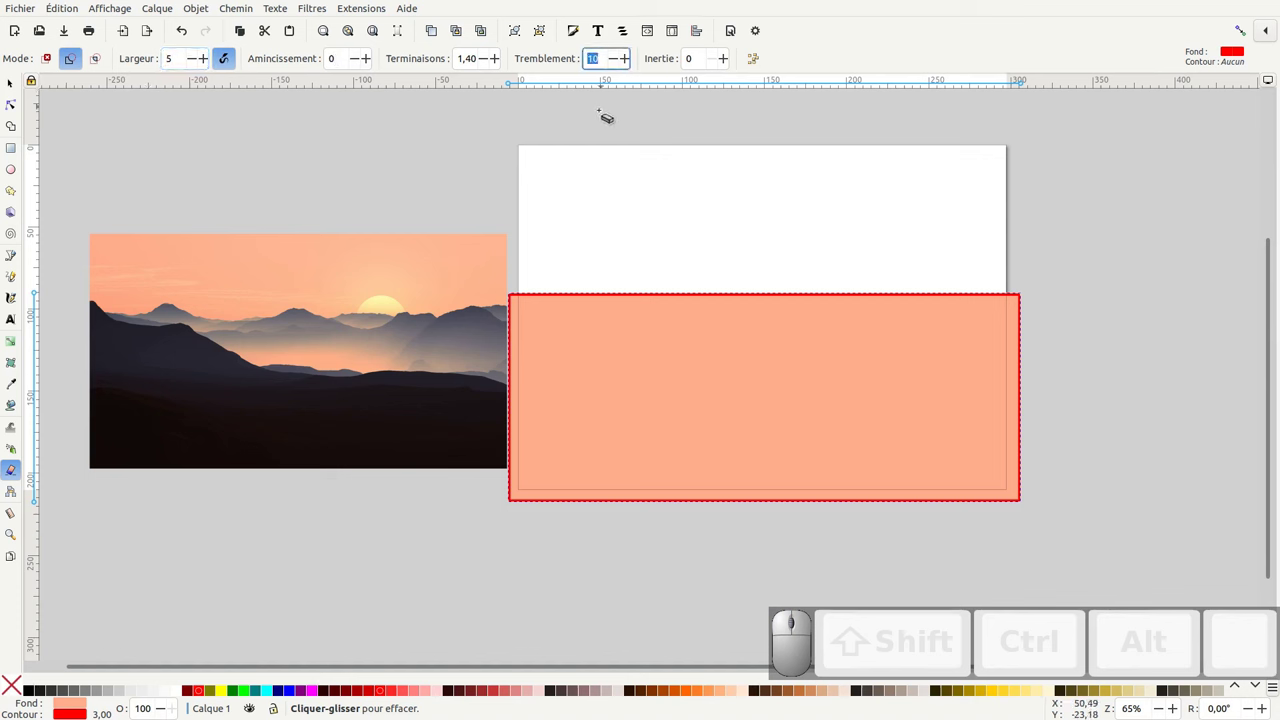
pyautogui.press('KP_2')
pyautogui.press('KP_Enter')
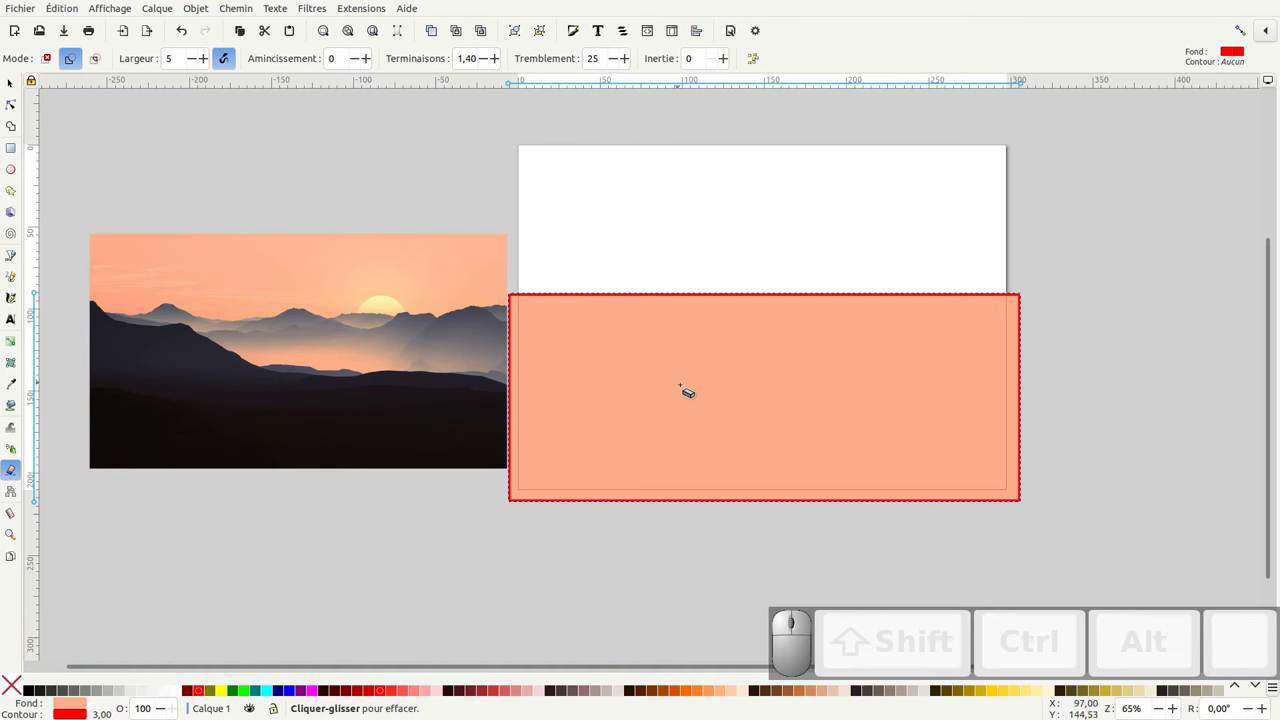
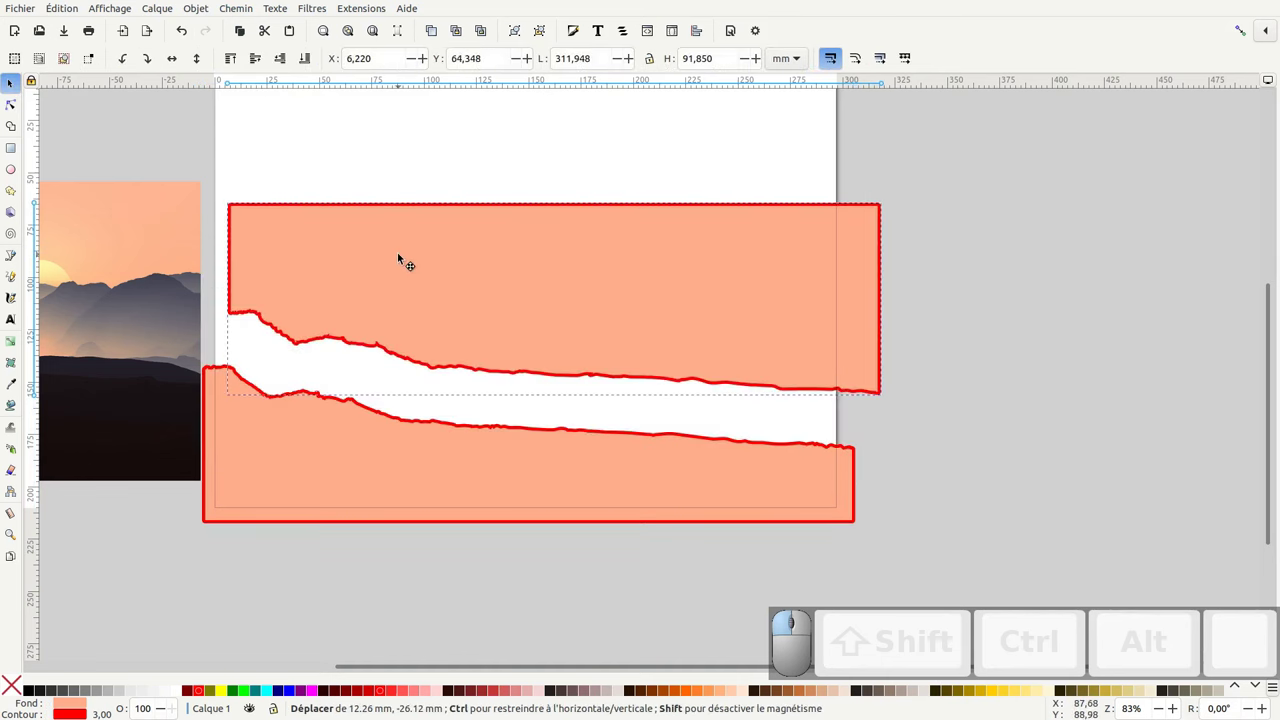
# Move the broken-apart upper piece off the foreground and pick the tiny leftover ridge fragment
pyautogui.press('ctrl+z')
pyautogui.moveTo(959, 209); pyautogui.dragTo(248, 598)
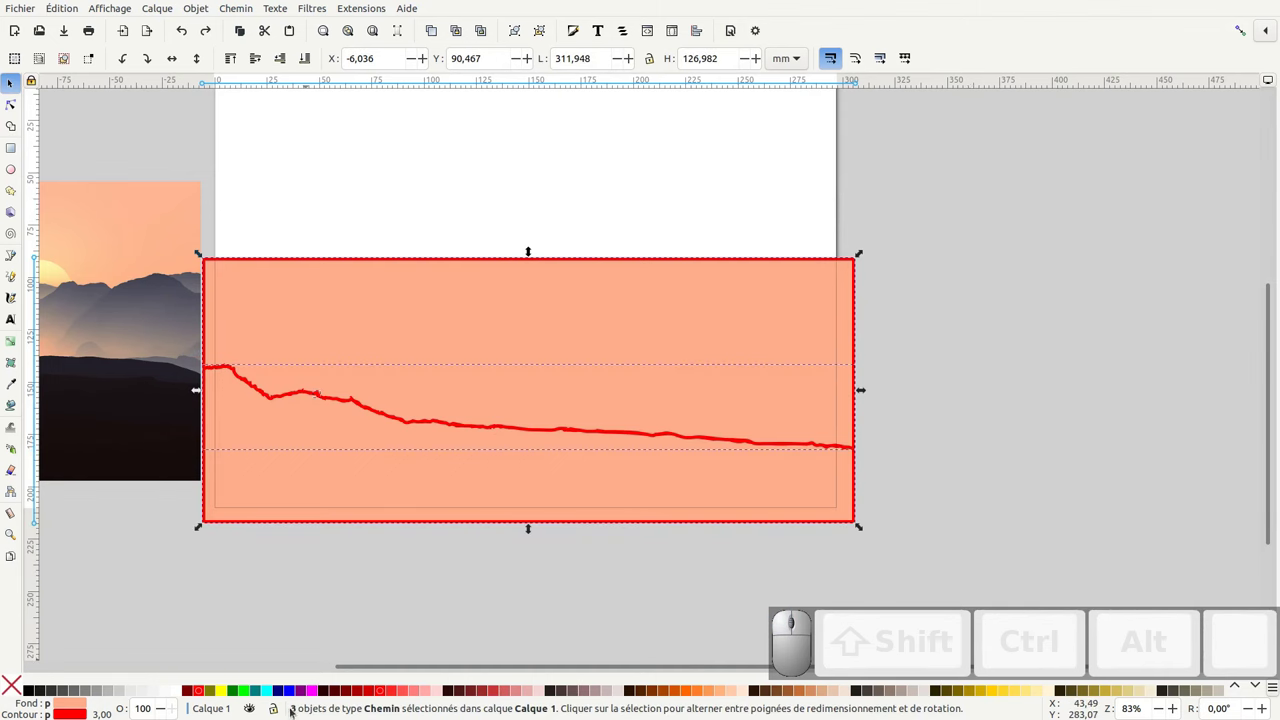
pyautogui.click(331, 601)
pyautogui.moveTo(475, 364); pyautogui.dragTo(396, 357)
pyautogui.click(344, 375)
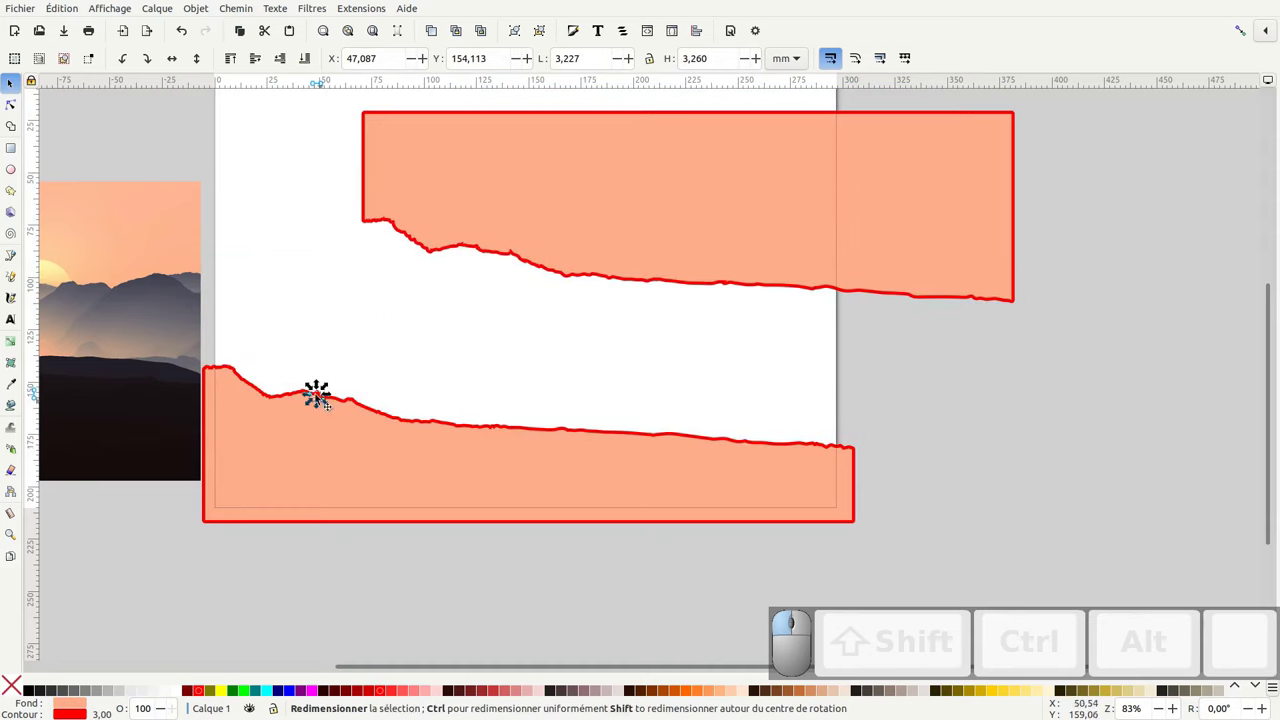
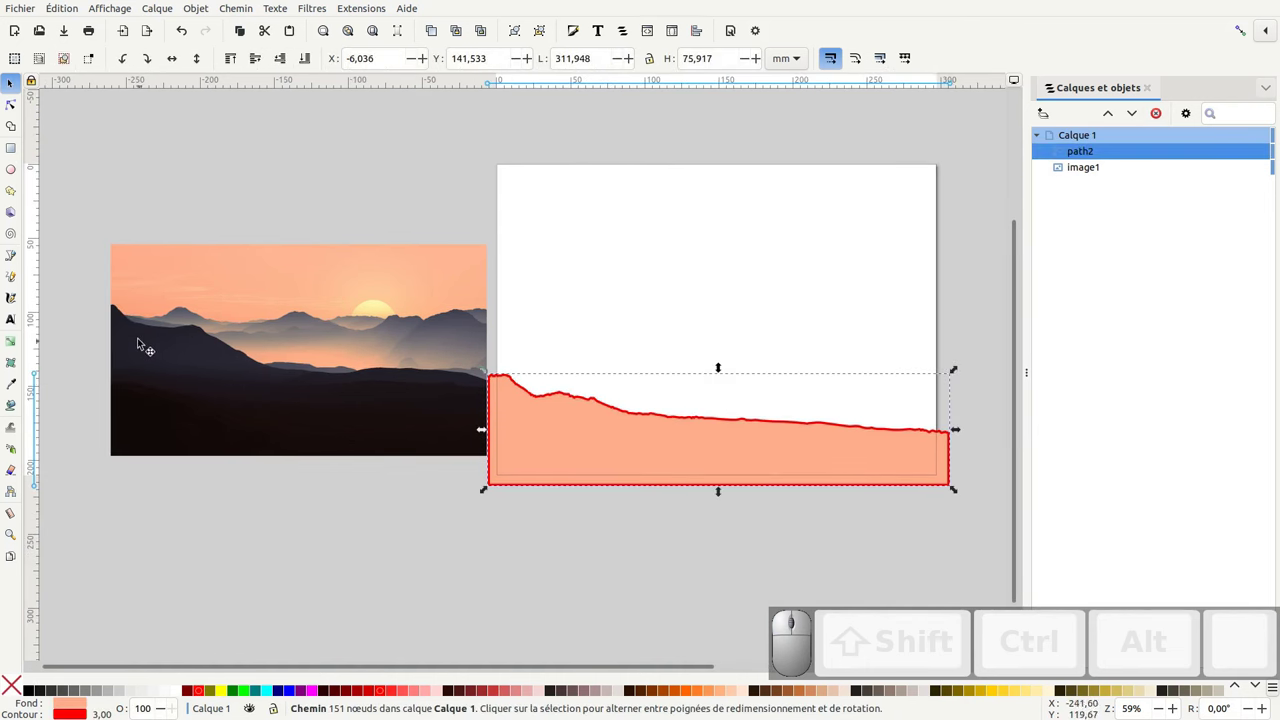
# Pan and scroll to recentre the page before drawing the second mountain range
pyautogui.middleClick(530, 434)
pyautogui.scroll(3)
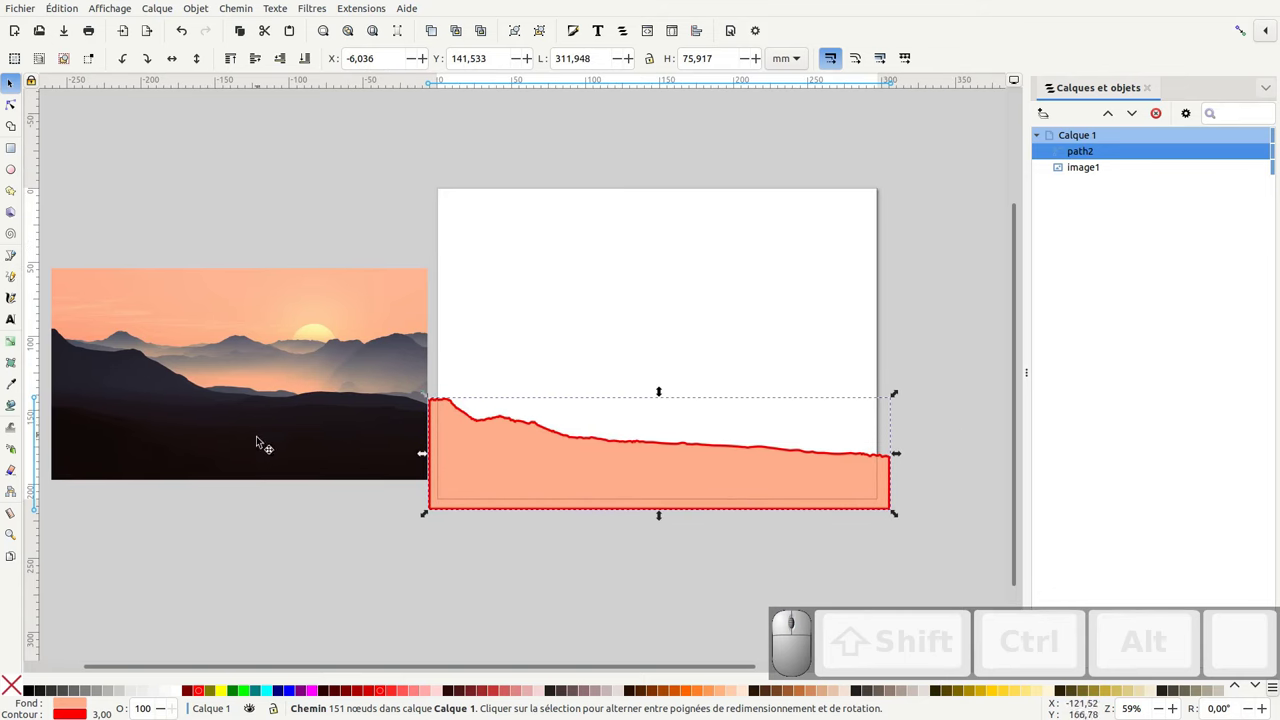
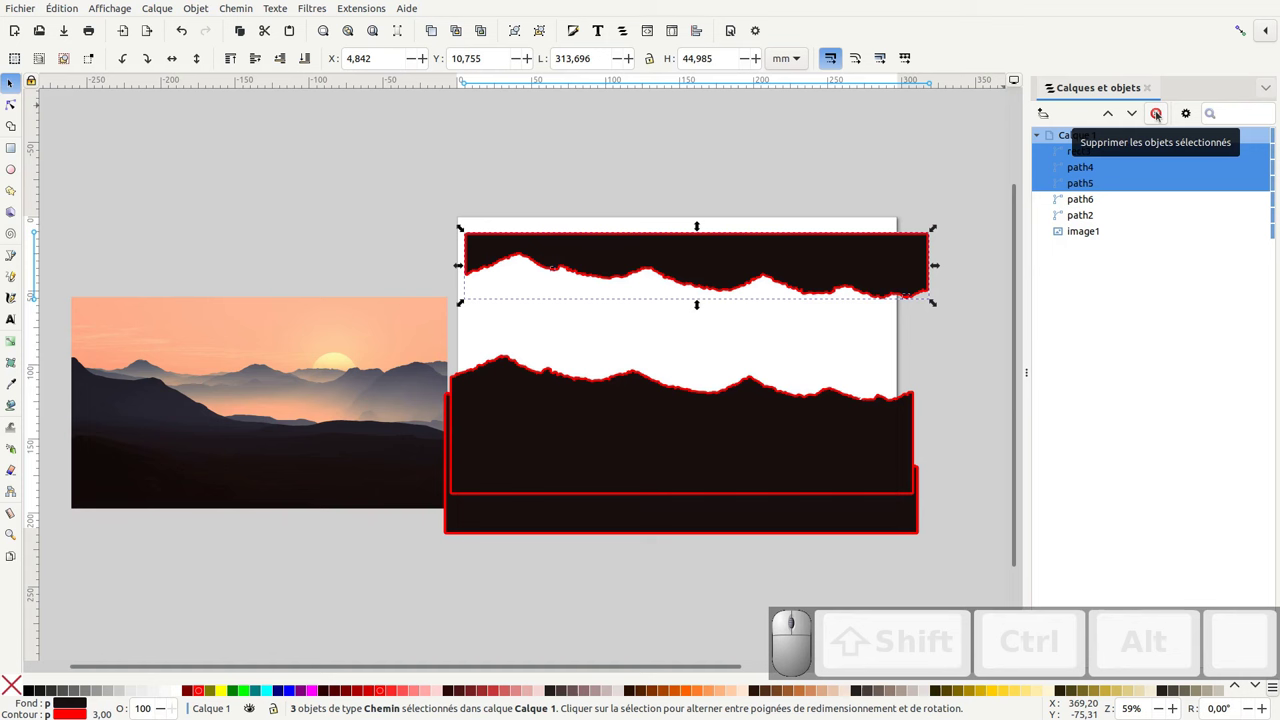
# Delete the leftover strip pieces rect3, path4 and path5
pyautogui.press('Delete')
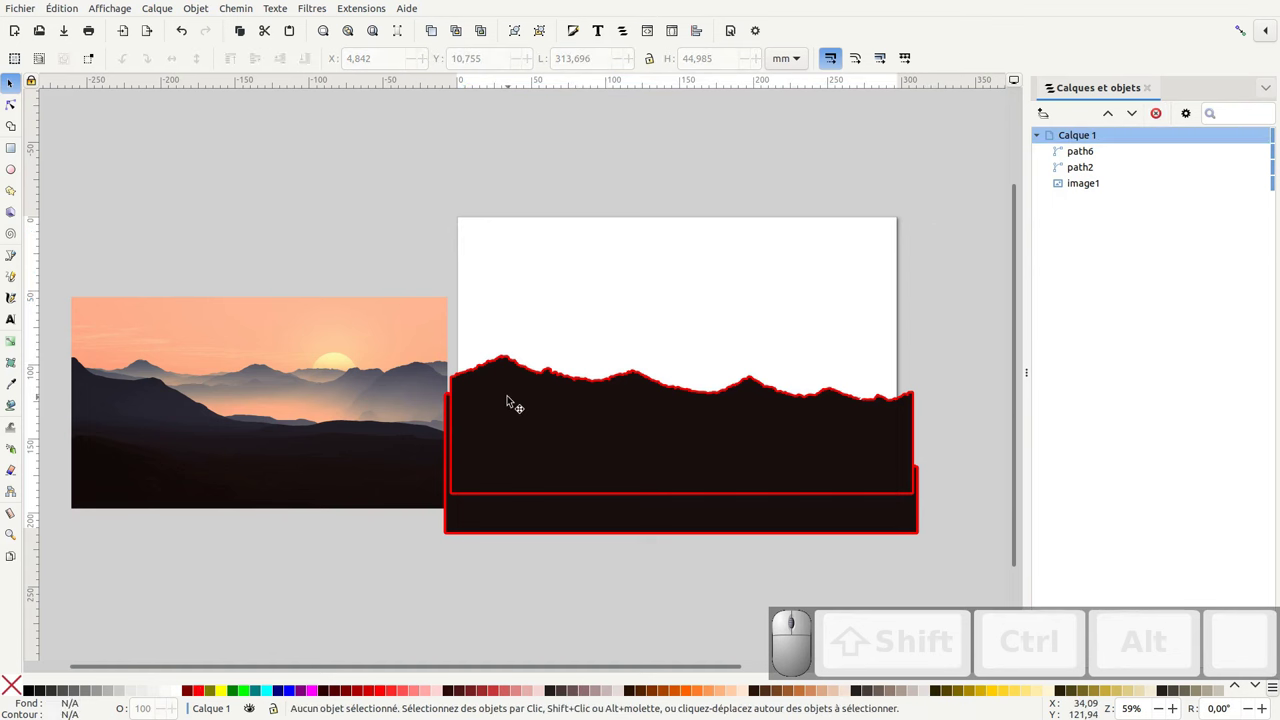
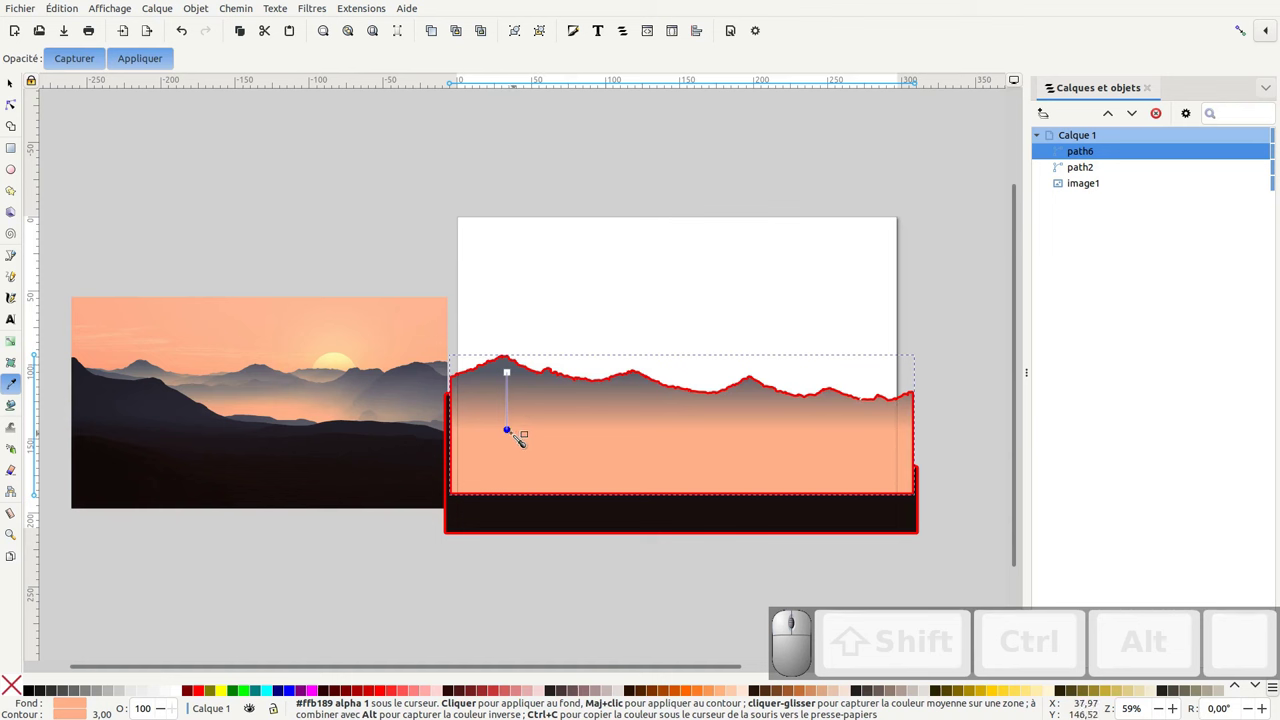
# Select the taller range path6 to recolour its gradient and restack it
pyautogui.click(13, 83)
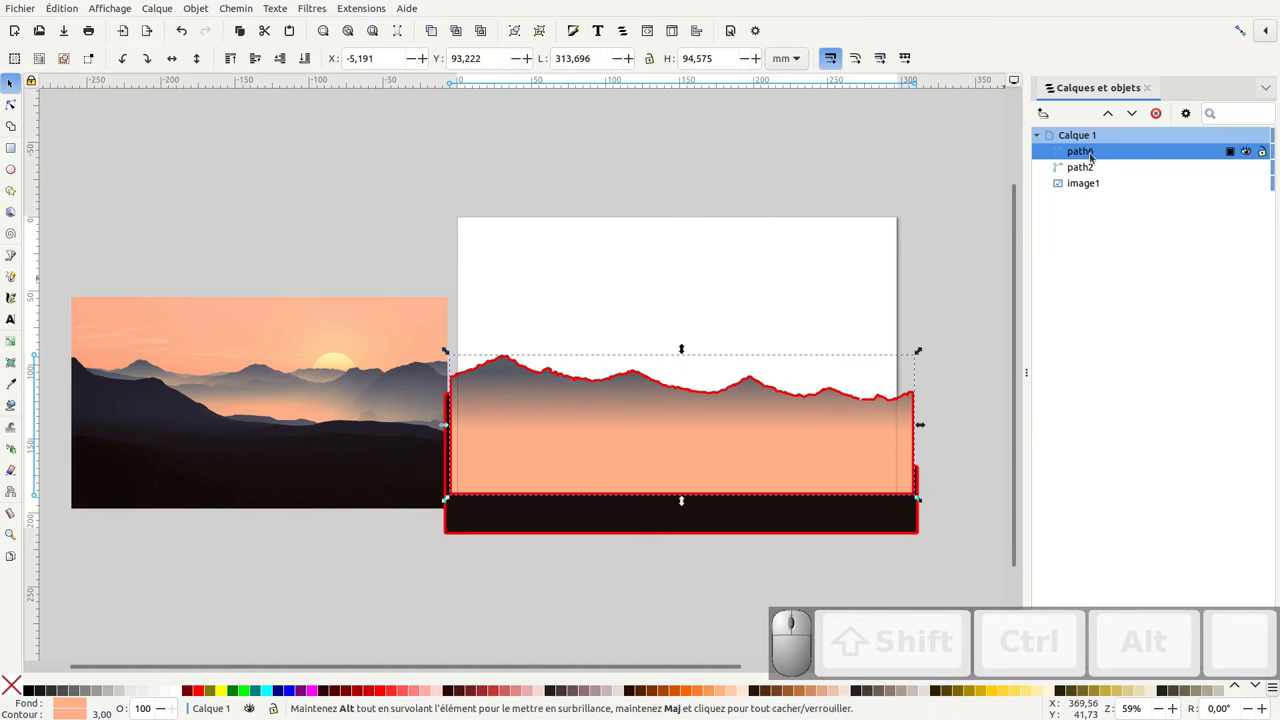
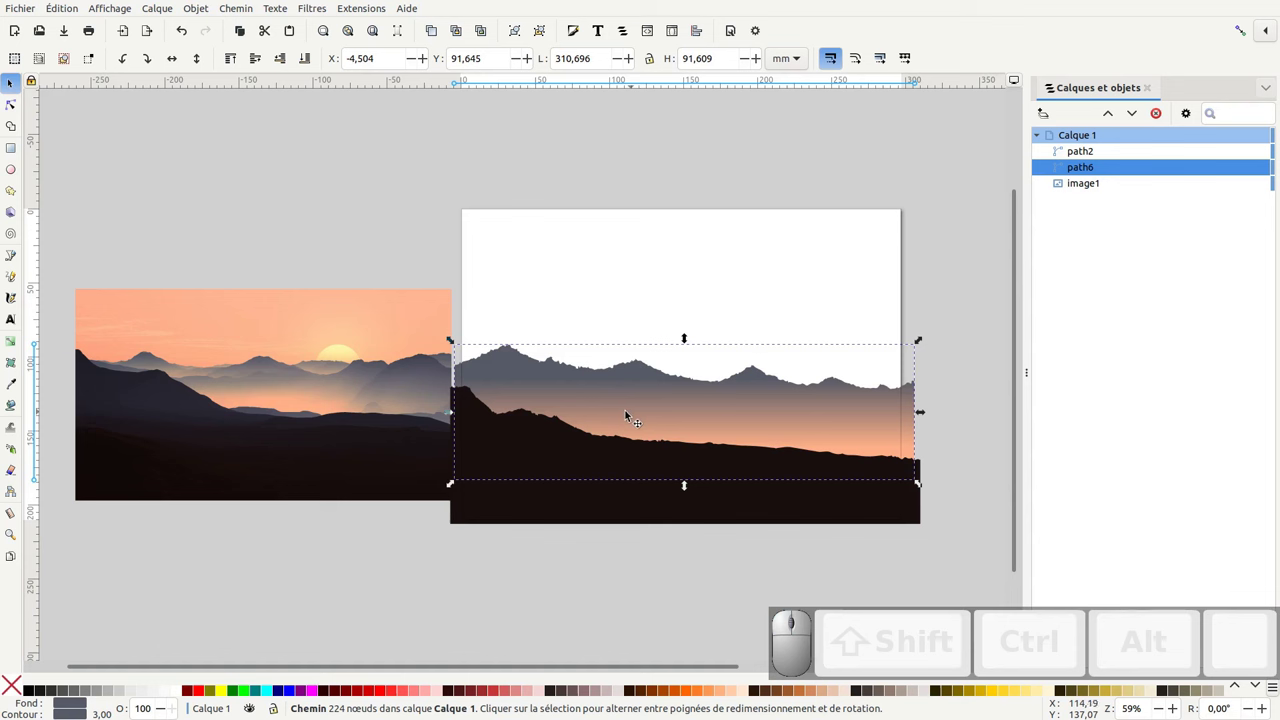
# Duplicate path6, mirror it horizontally and enable moving gradients with the object
pyautogui.click(436, 32)
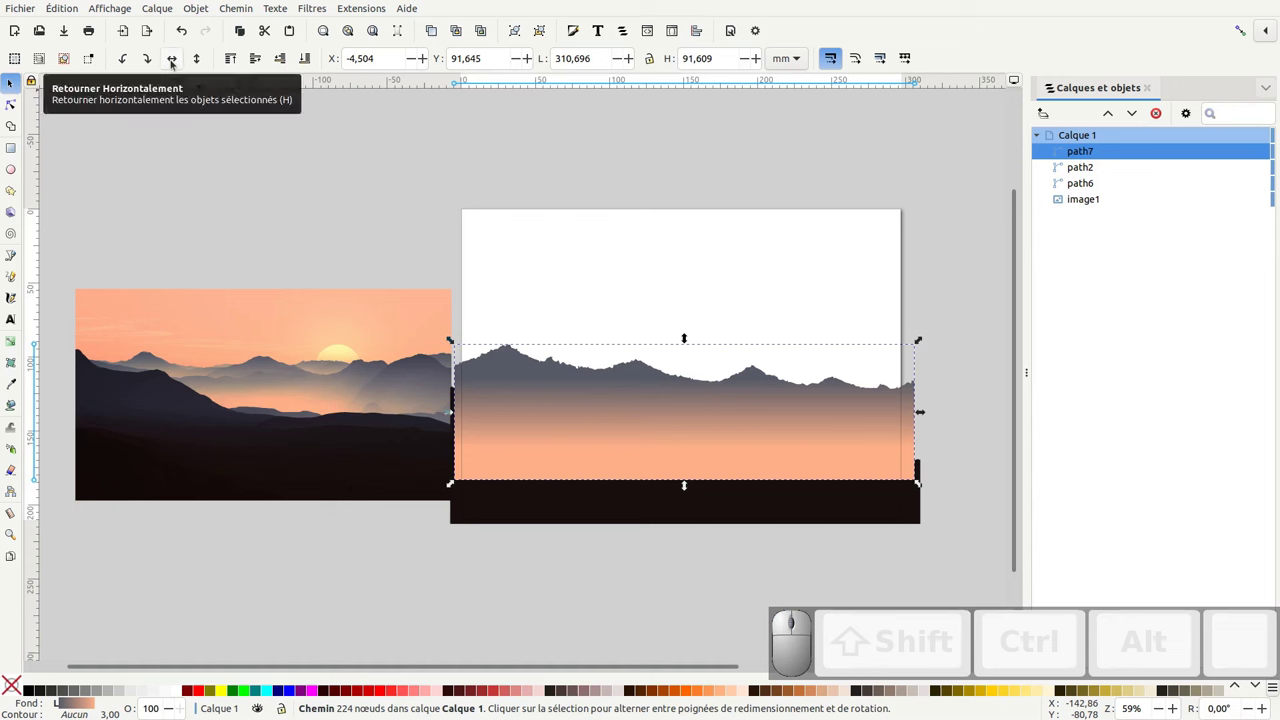
pyautogui.press('h')
pyautogui.moveTo(803, 407); pyautogui.dragTo(840, 449)
pyautogui.press('ctrl+z')
pyautogui.click(858, 61)
pyautogui.click(880, 65)
pyautogui.click(915, 61)
# Shift the mirrored range right and lower as a third layer, then select the middle layer
pyautogui.moveTo(753, 402); pyautogui.dragTo(844, 429)
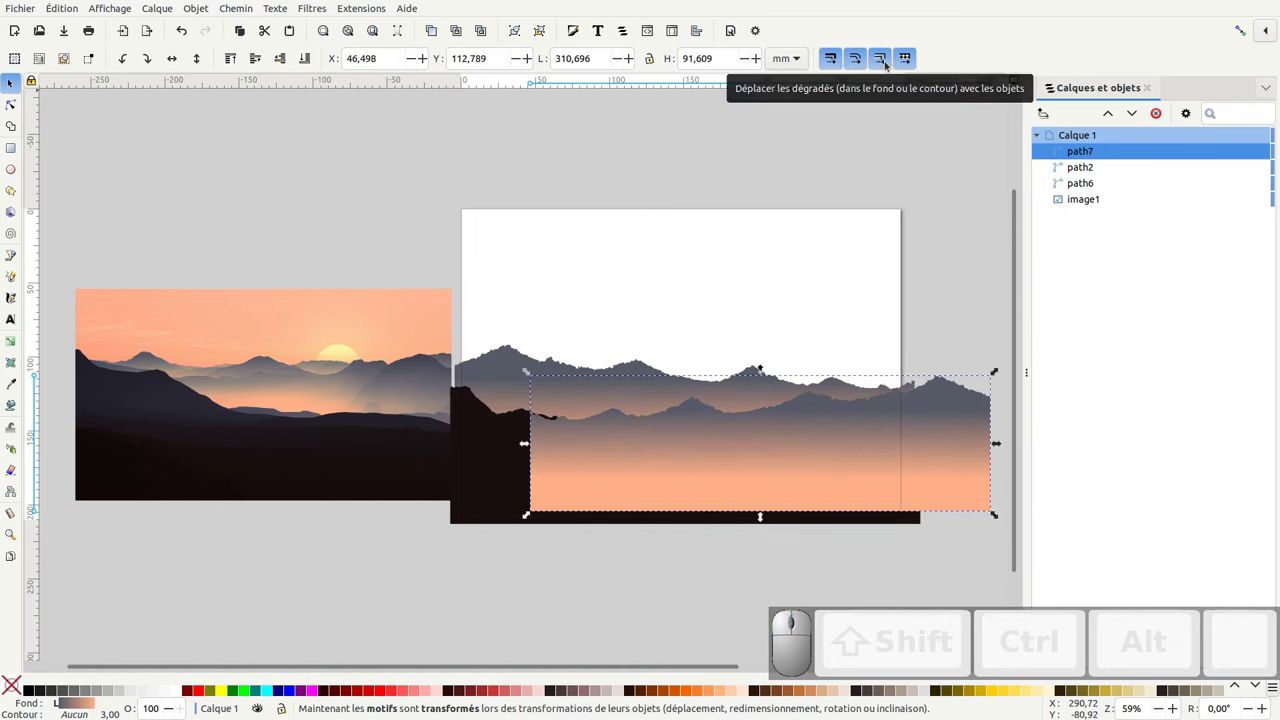
pyautogui.moveTo(888, 427); pyautogui.dragTo(906, 401)
pyautogui.click(901, 393)
pyautogui.moveTo(878, 357); pyautogui.dragTo(901, 403)
pyautogui.press('ctrl+z')
pyautogui.press('ctrl+z')
pyautogui.press('ctrl+z')
pyautogui.press('ctrl+z')
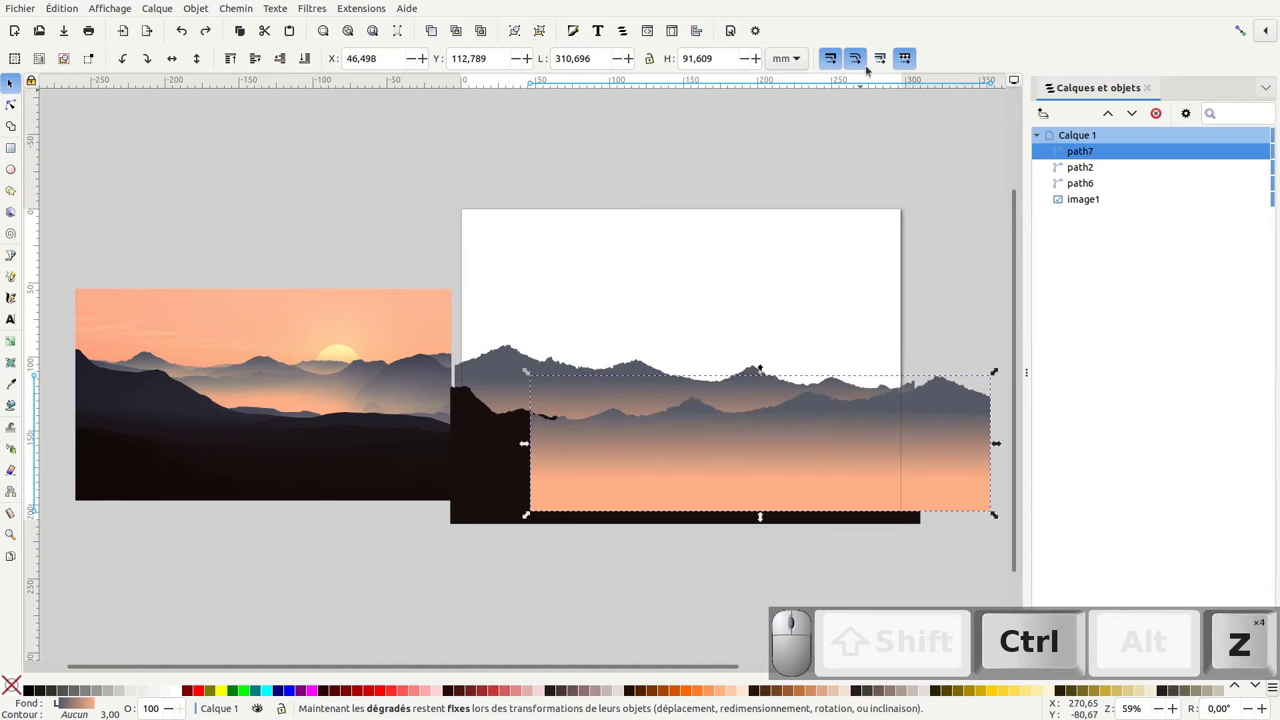
pyautogui.moveTo(885, 66); pyautogui.dragTo(559, 193)
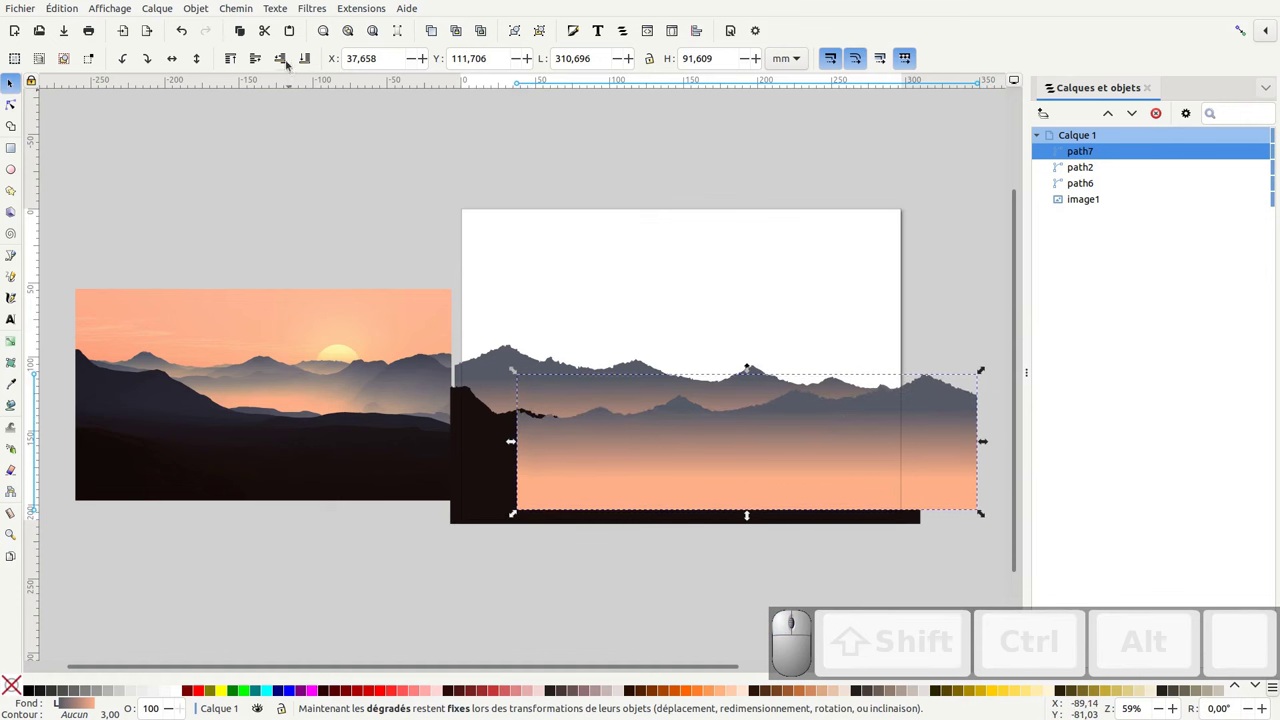
pyautogui.click(286, 61)
# Select the middle mountain layer before adding the peach sky background
pyautogui.click(286, 61)
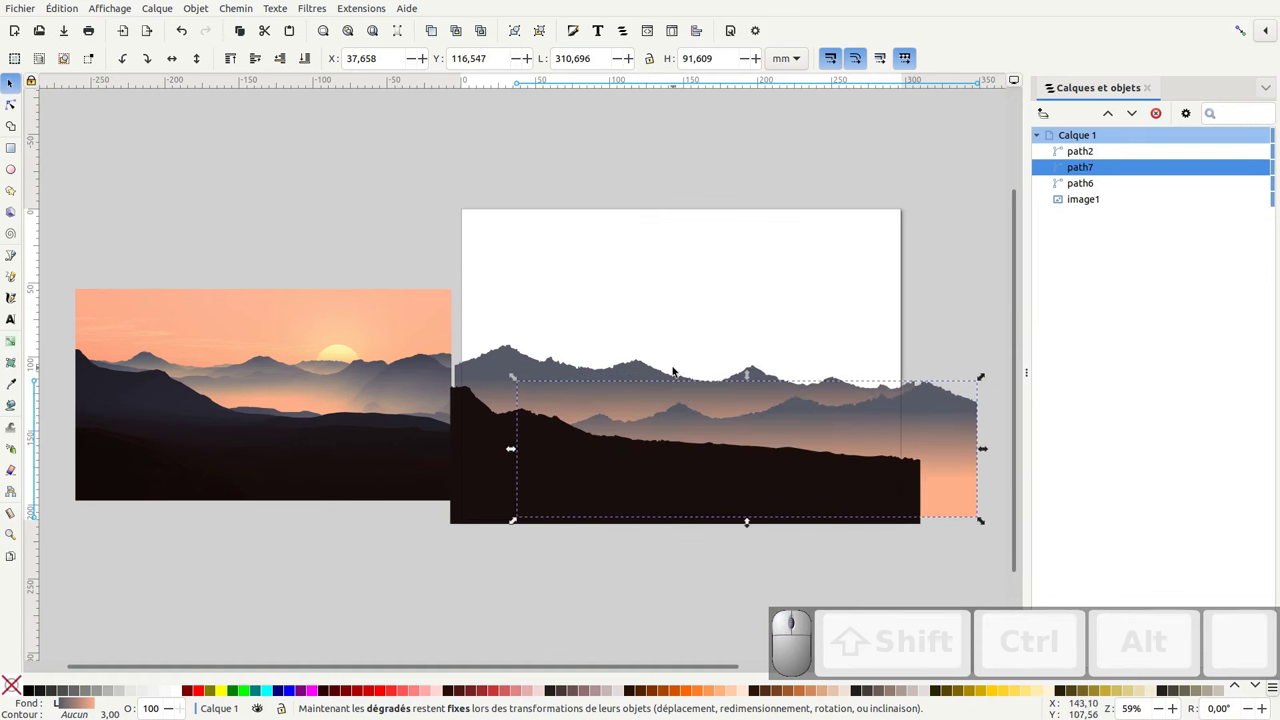
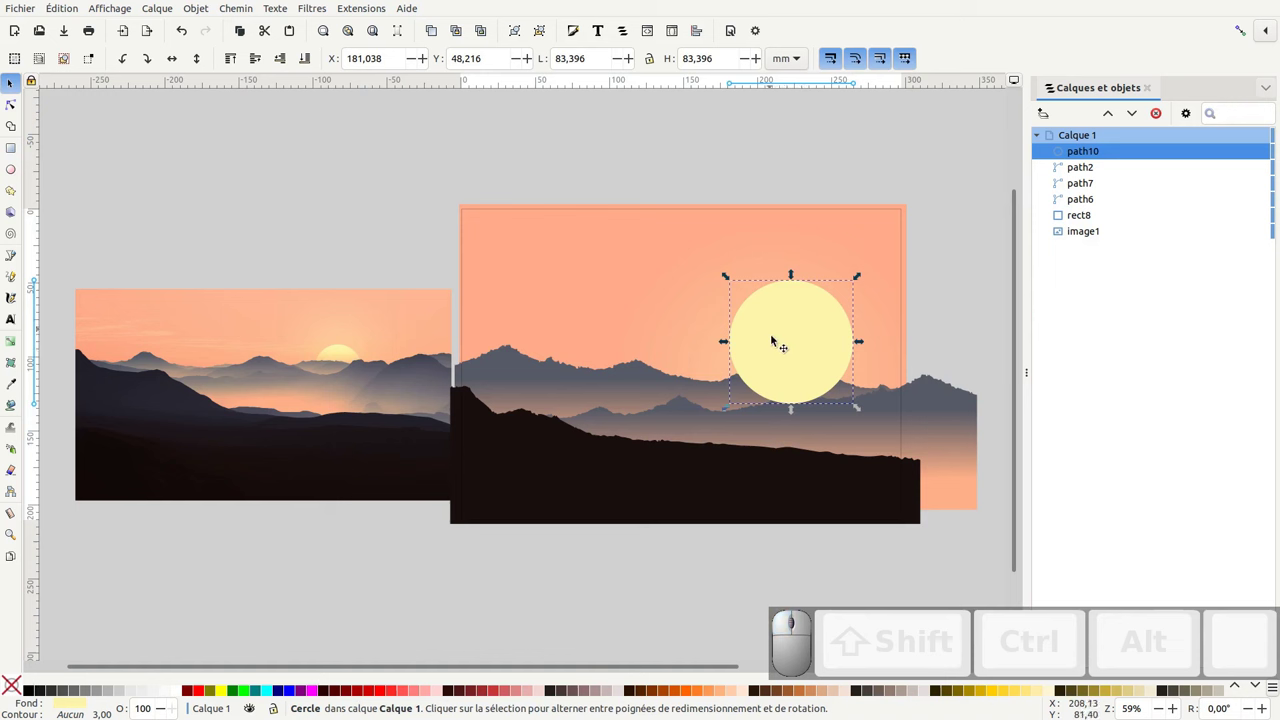
# Duplicate the sun circle for a blurred glow and group the two circles
pyautogui.press('ctrl+d')
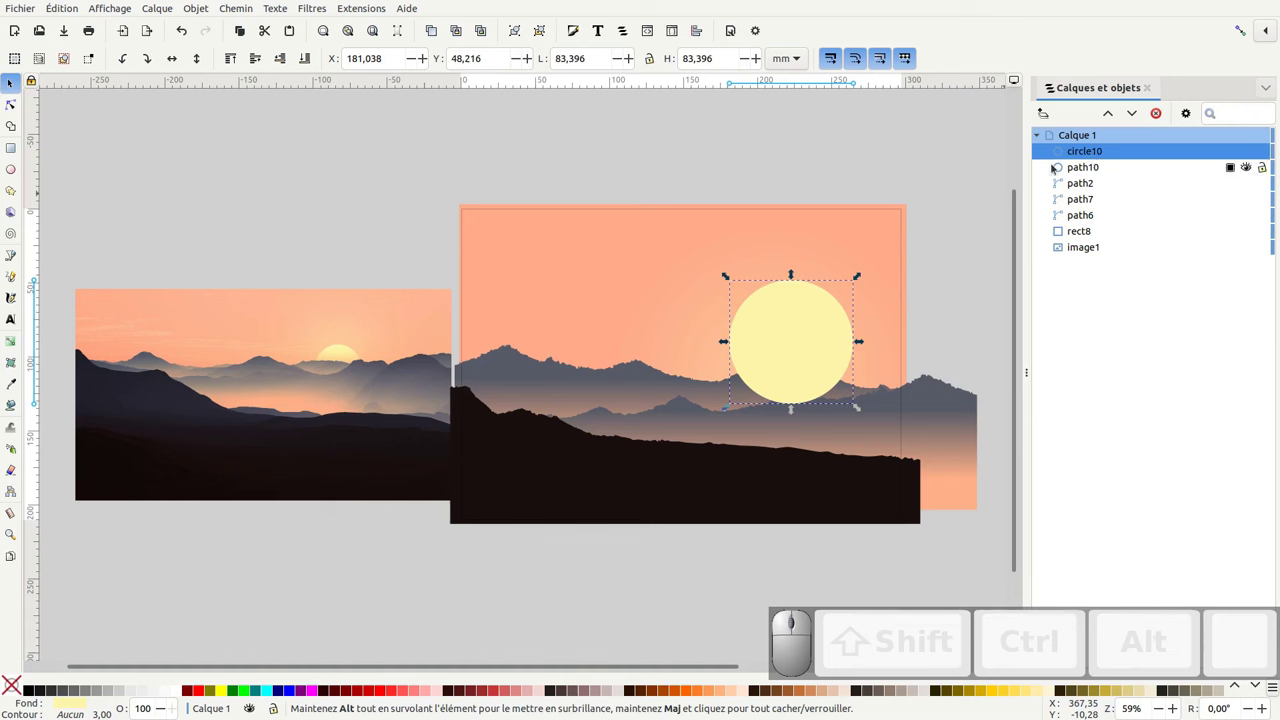
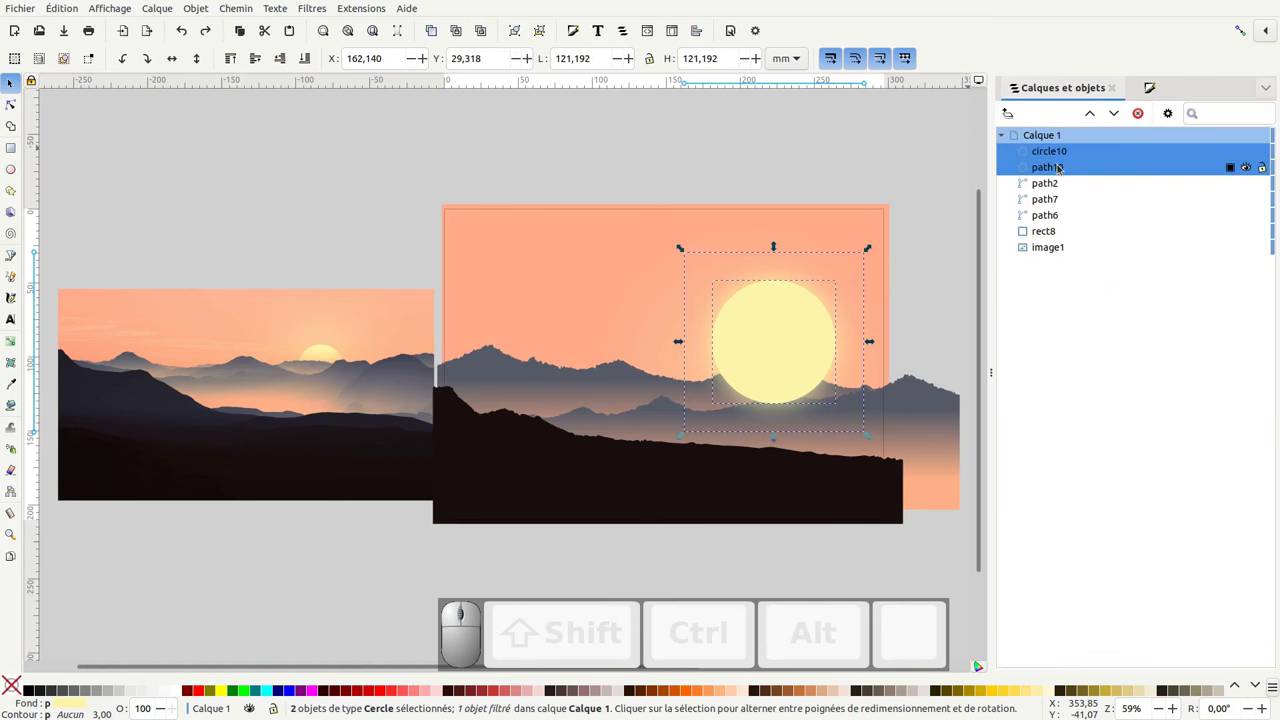
pyautogui.press('ctrl+g')
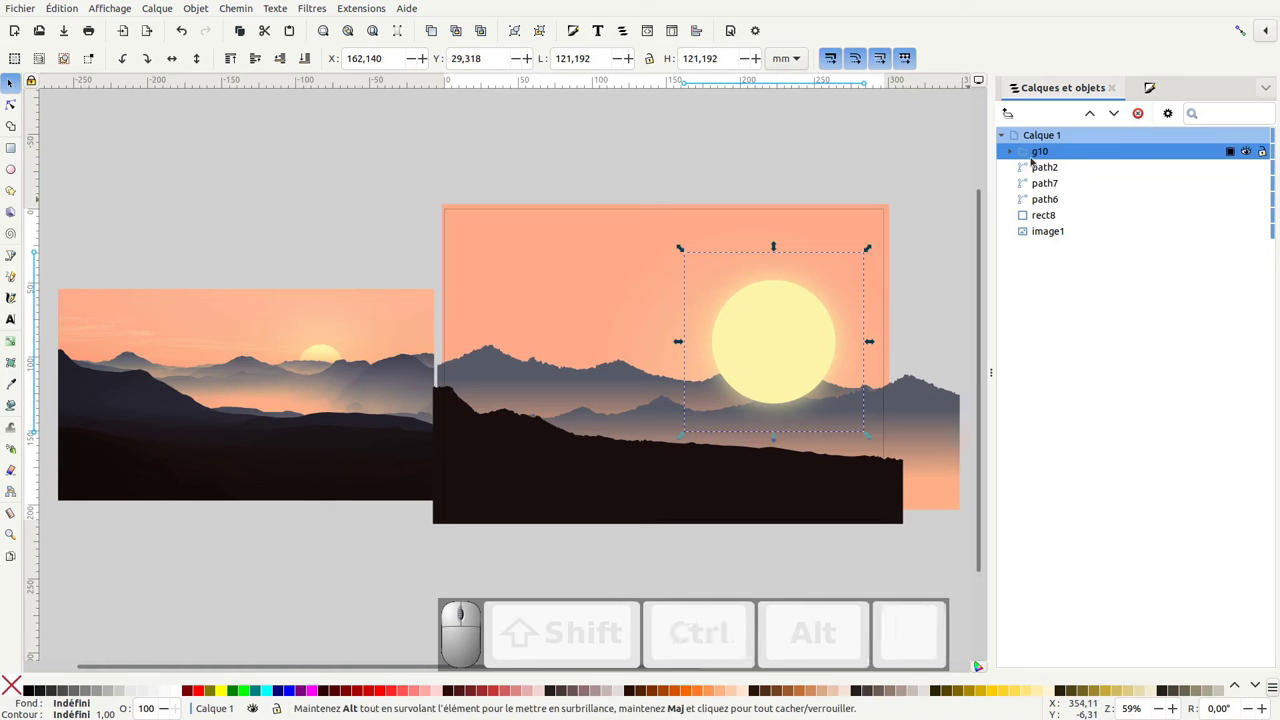
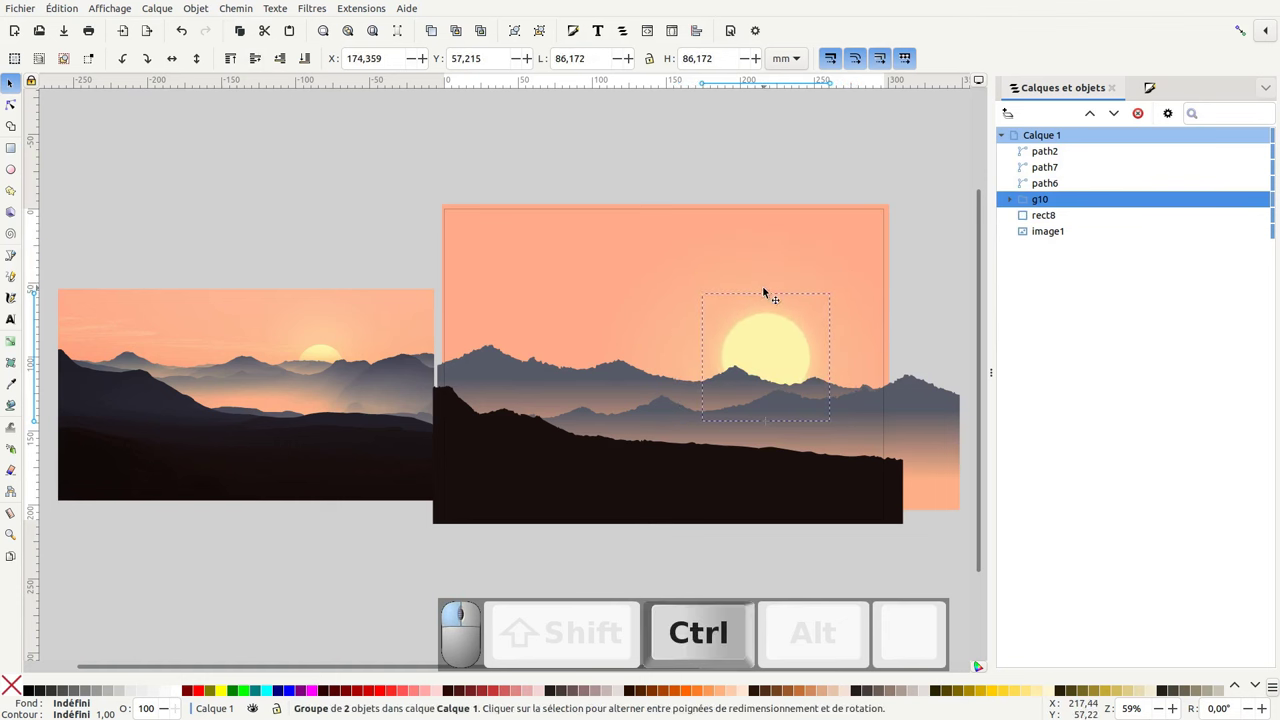
# Select the sun group on the page to nudge it to the right
pyautogui.click(781, 335)
pyautogui.click(801, 363)
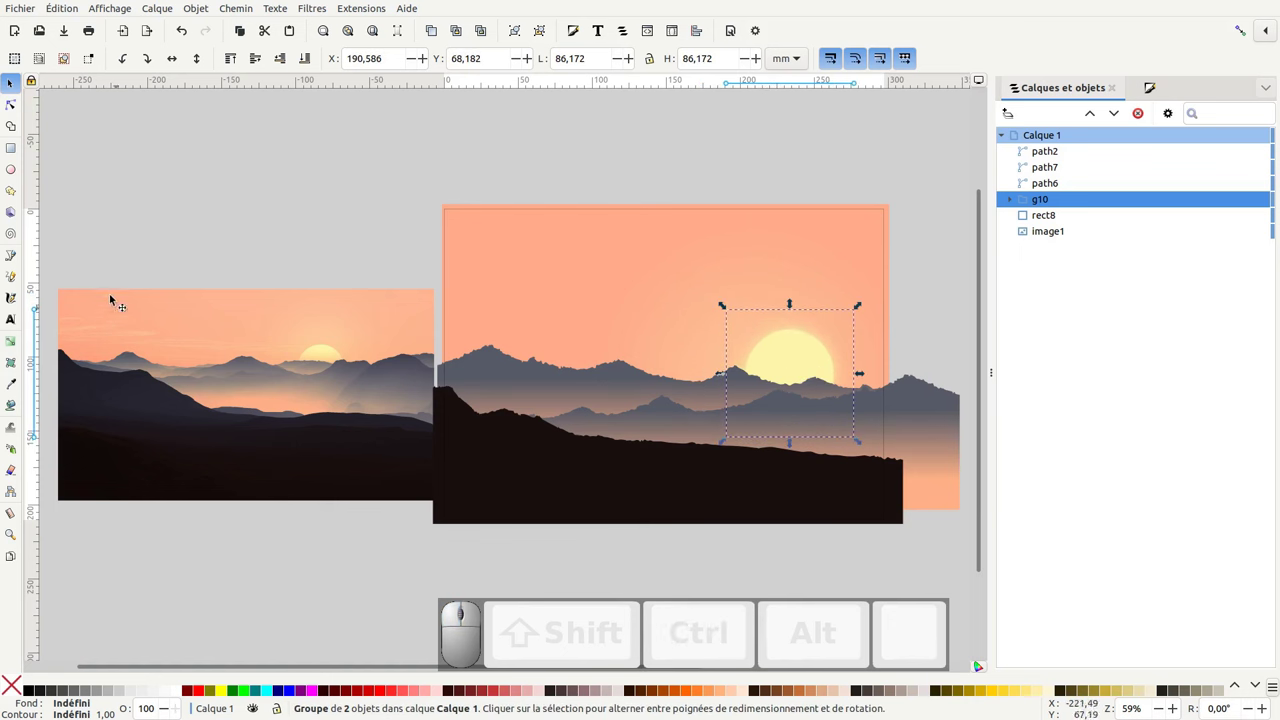
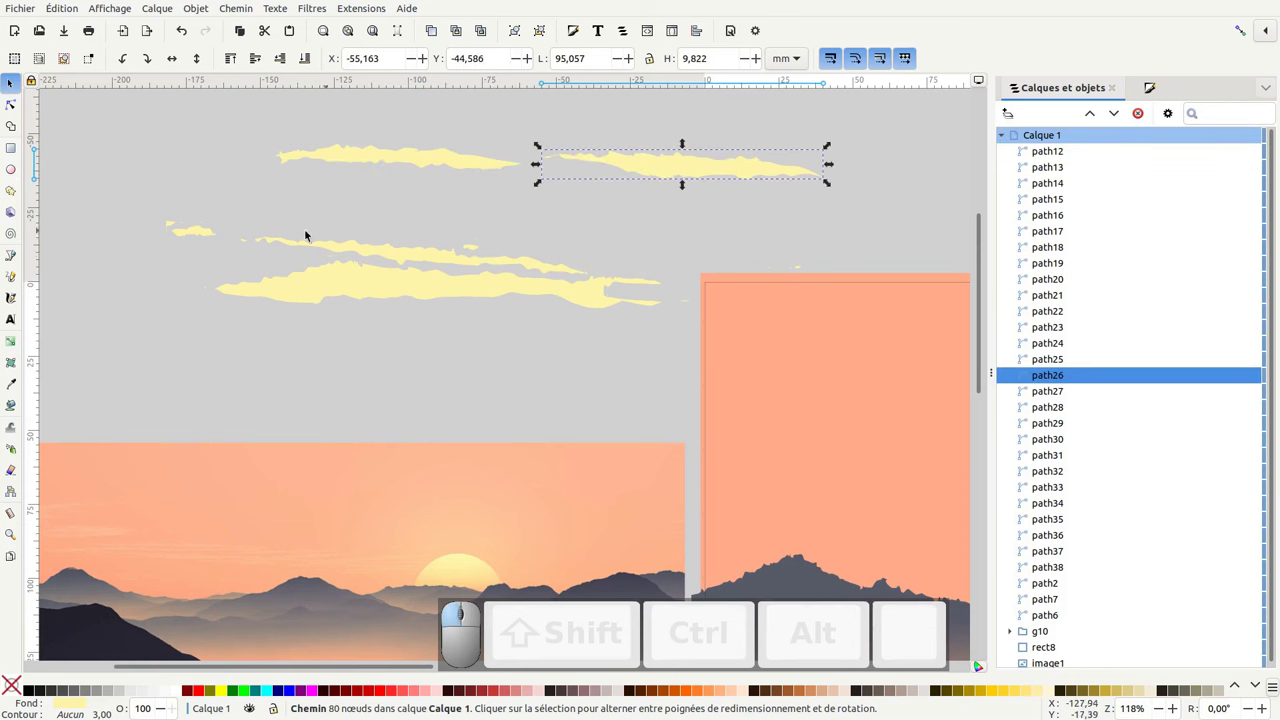
# Move the remaining cloud strip above the others to form one layered cloud
pyautogui.click(359, 250)
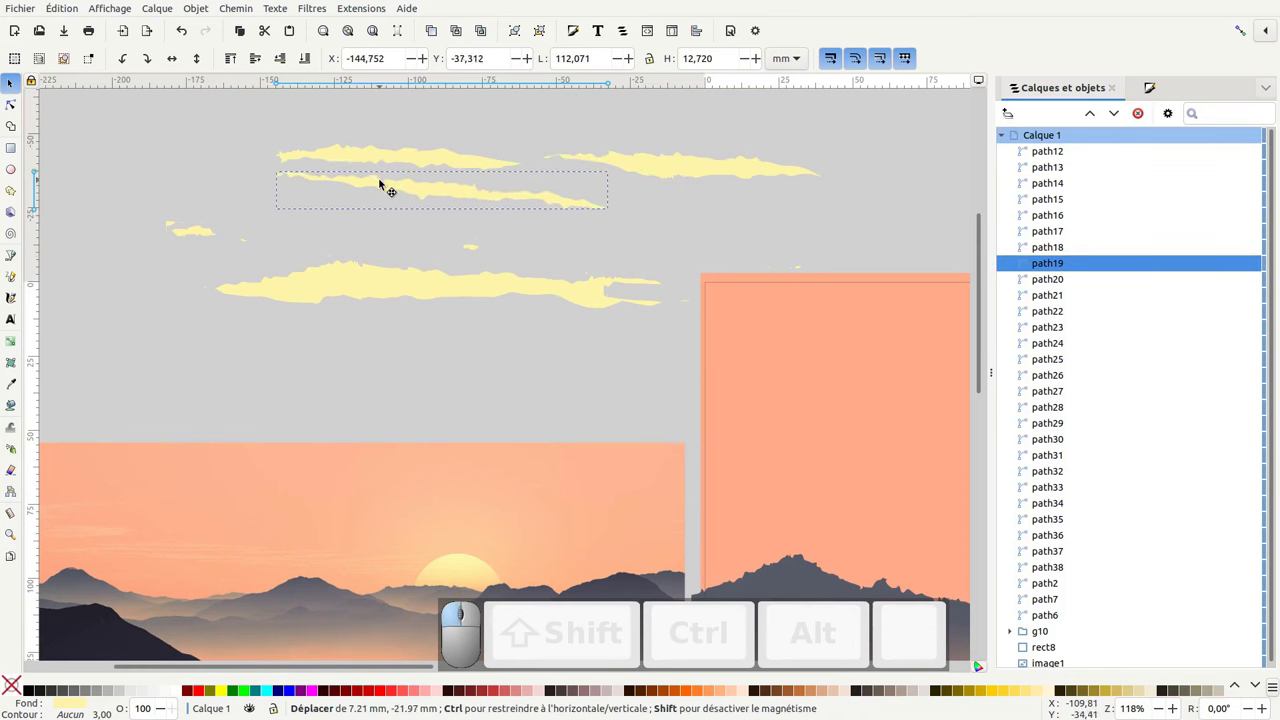
pyautogui.moveTo(412, 291); pyautogui.dragTo(100, 182)
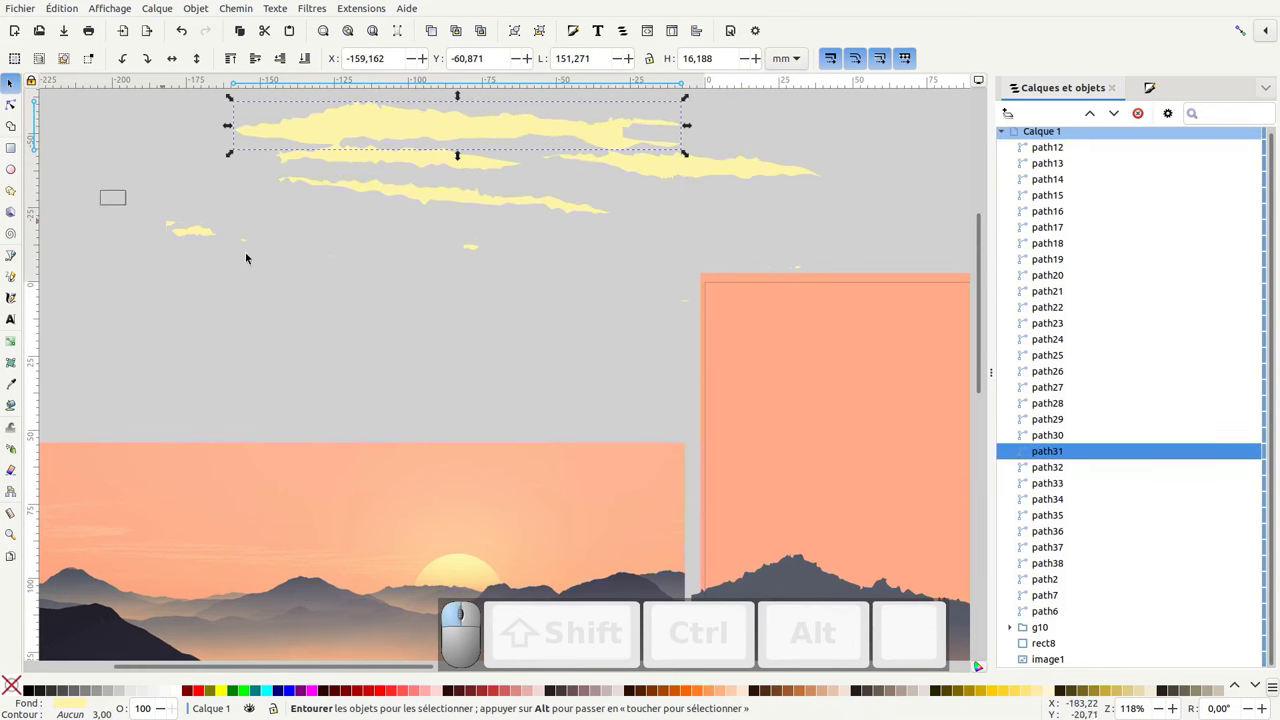
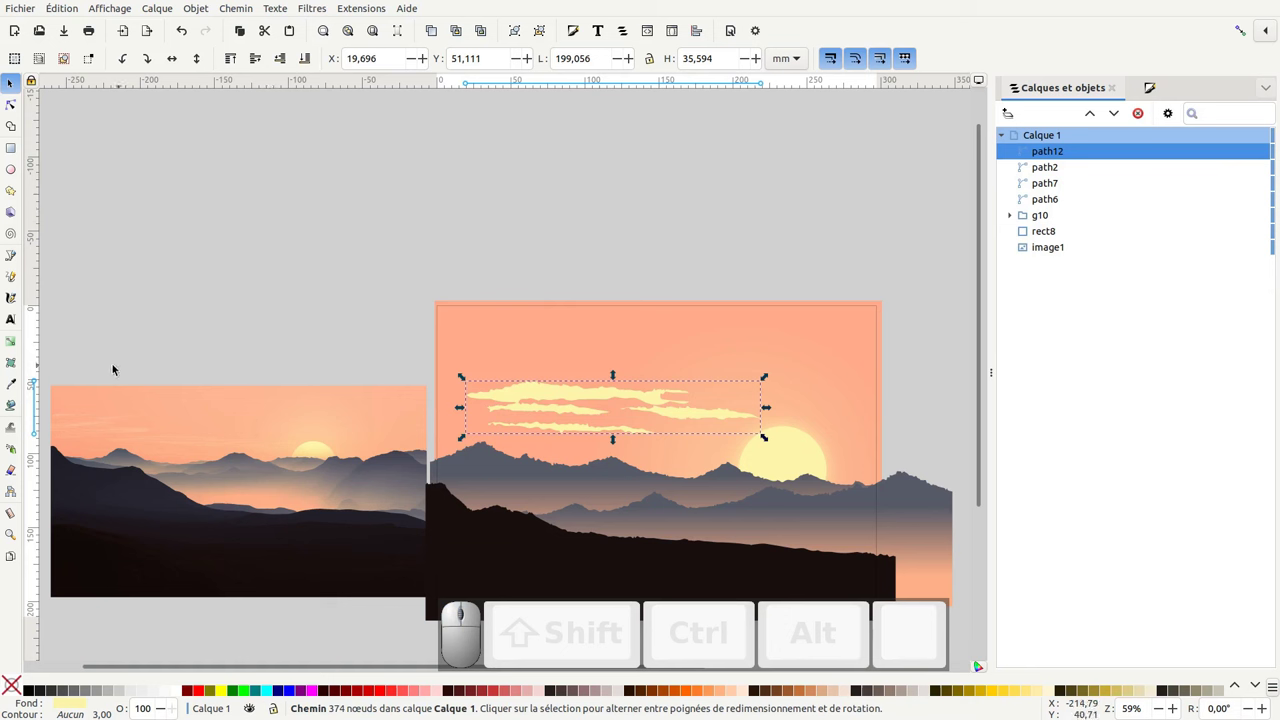
# Switch to the Gradient tool to give the cloud a faint peach fill
pyautogui.click(13, 343)
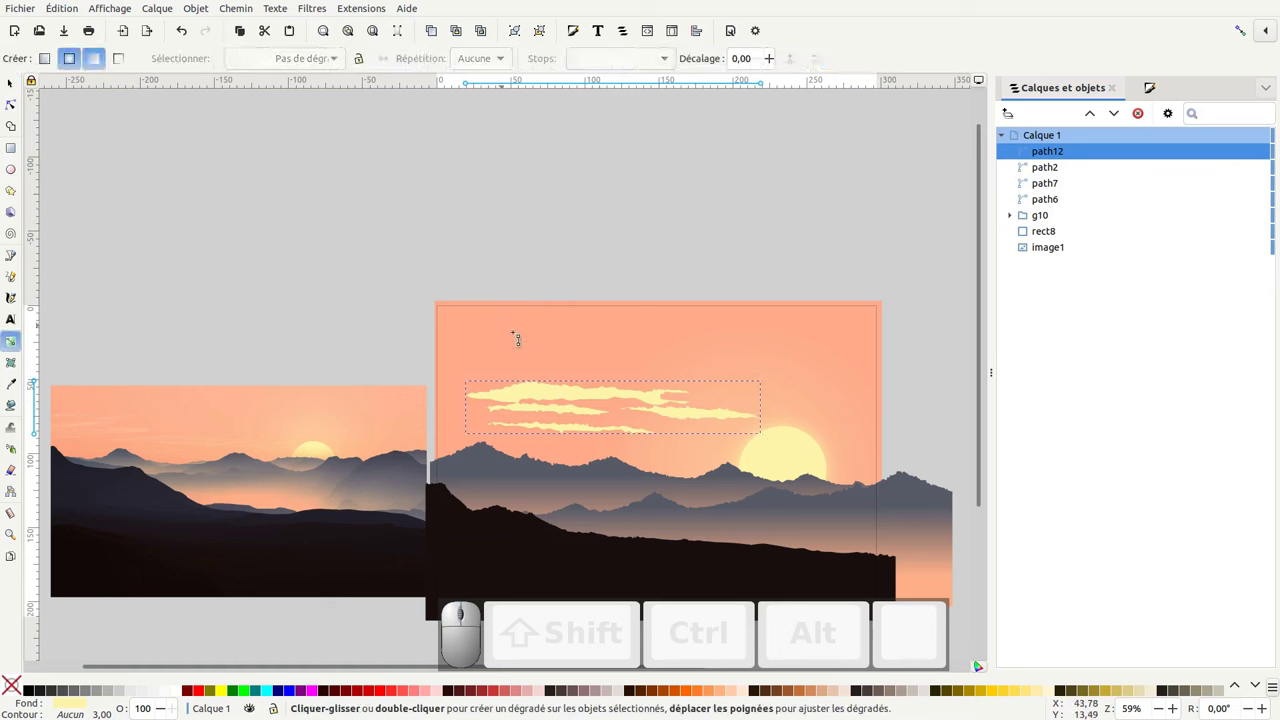
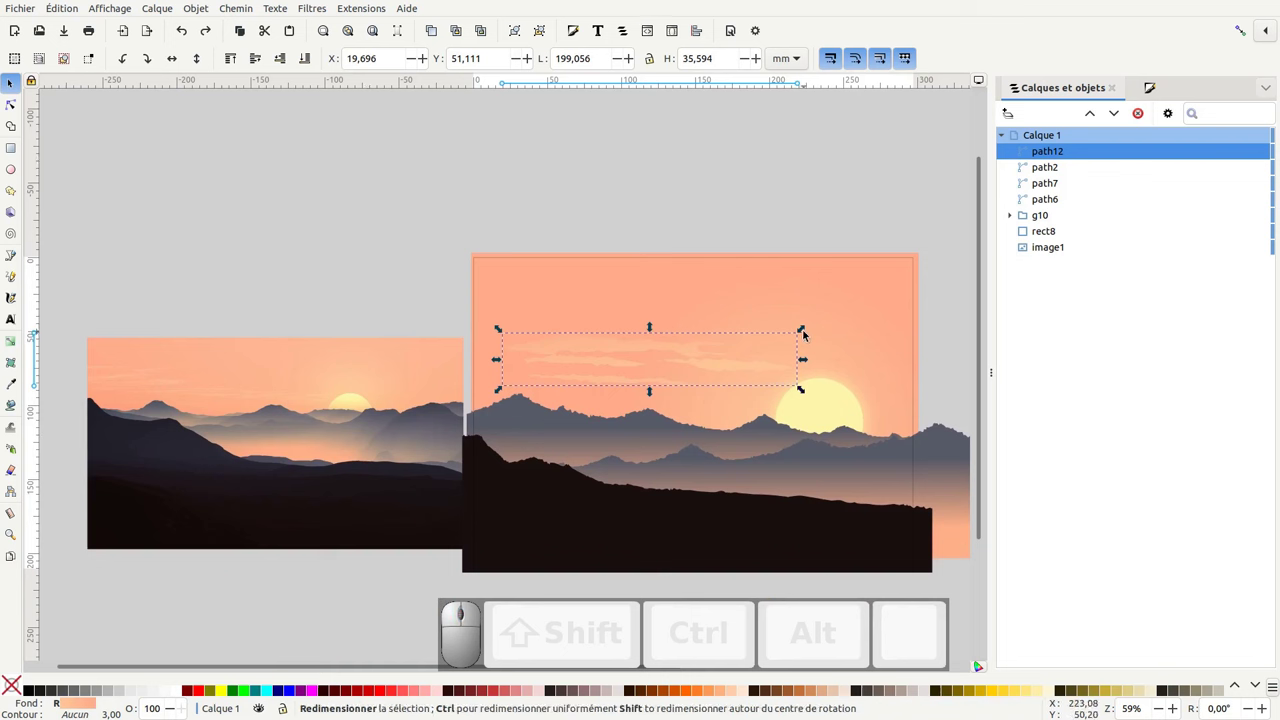
# Shrink the cloud into a thin band near the sun, duplicate it and move the copy left over the mountains
pyautogui.moveTo(804, 332); pyautogui.dragTo(687, 357)
pyautogui.moveTo(654, 377); pyautogui.dragTo(758, 376)
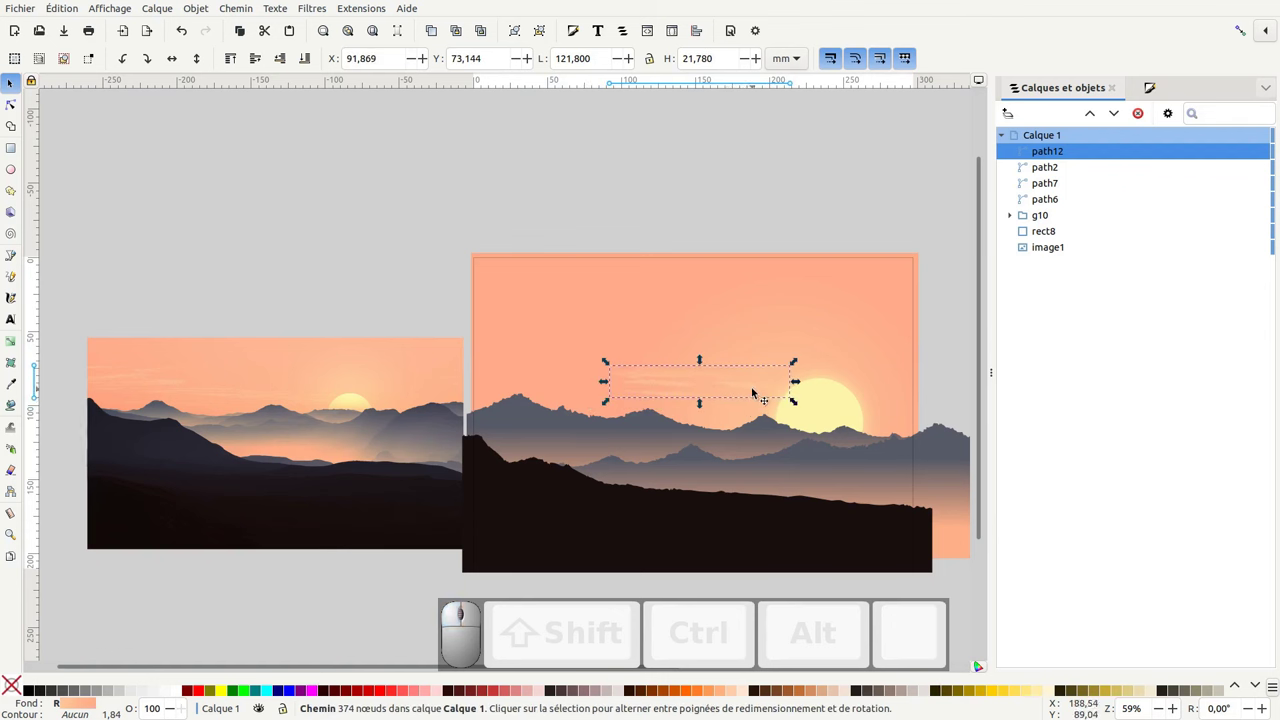
pyautogui.press('ctrl+d')
pyautogui.moveTo(745, 387); pyautogui.dragTo(435, 89)
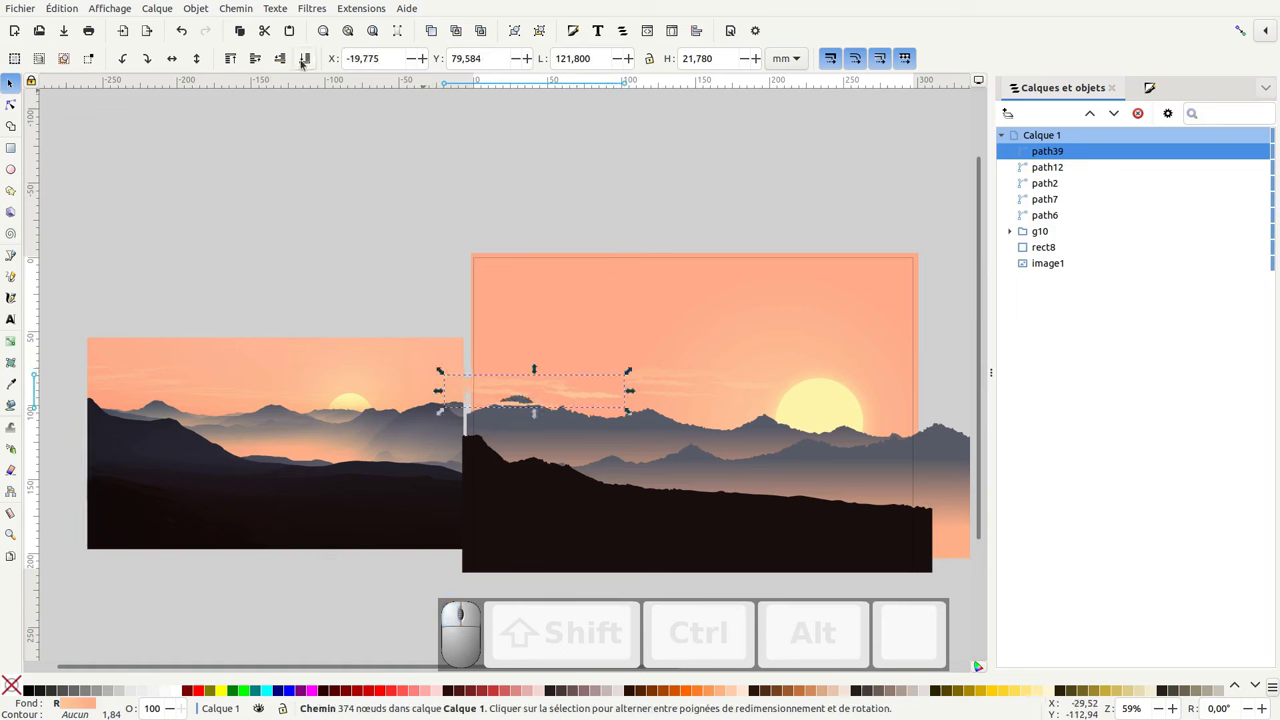
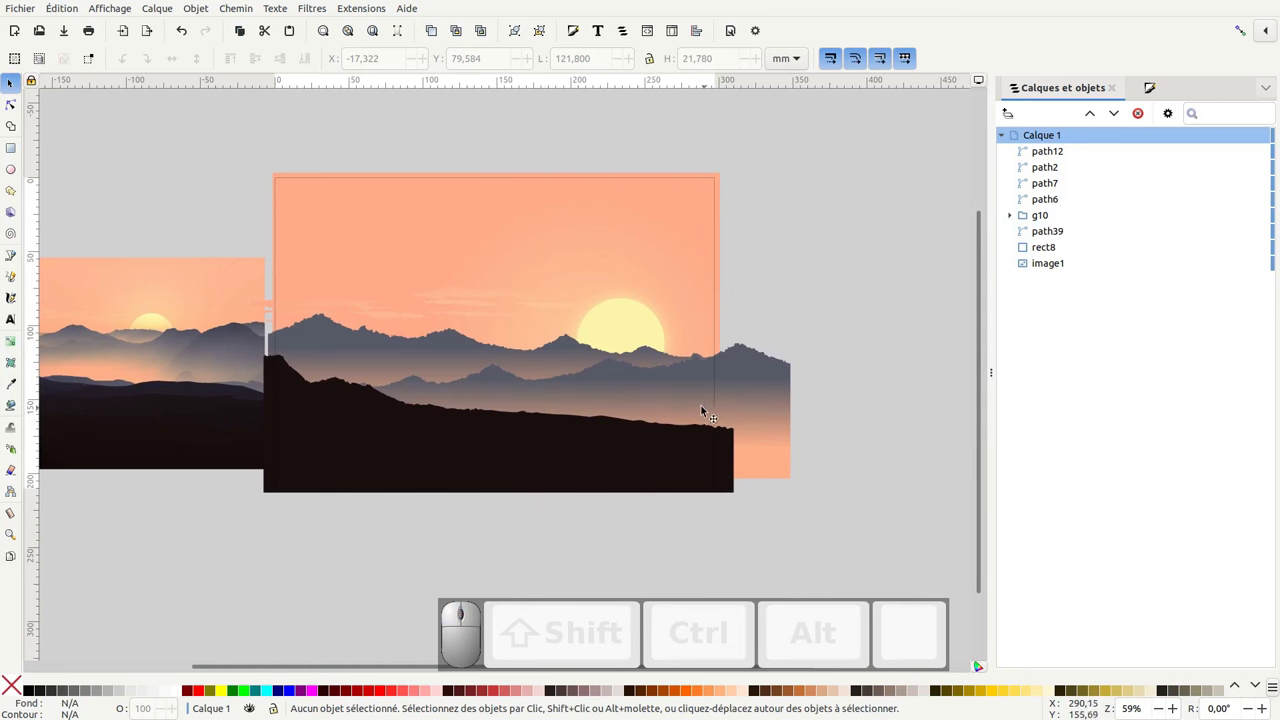
# Scroll to the foreground hills and undo a stray edit before adding the mist patch
pyautogui.scroll(3)
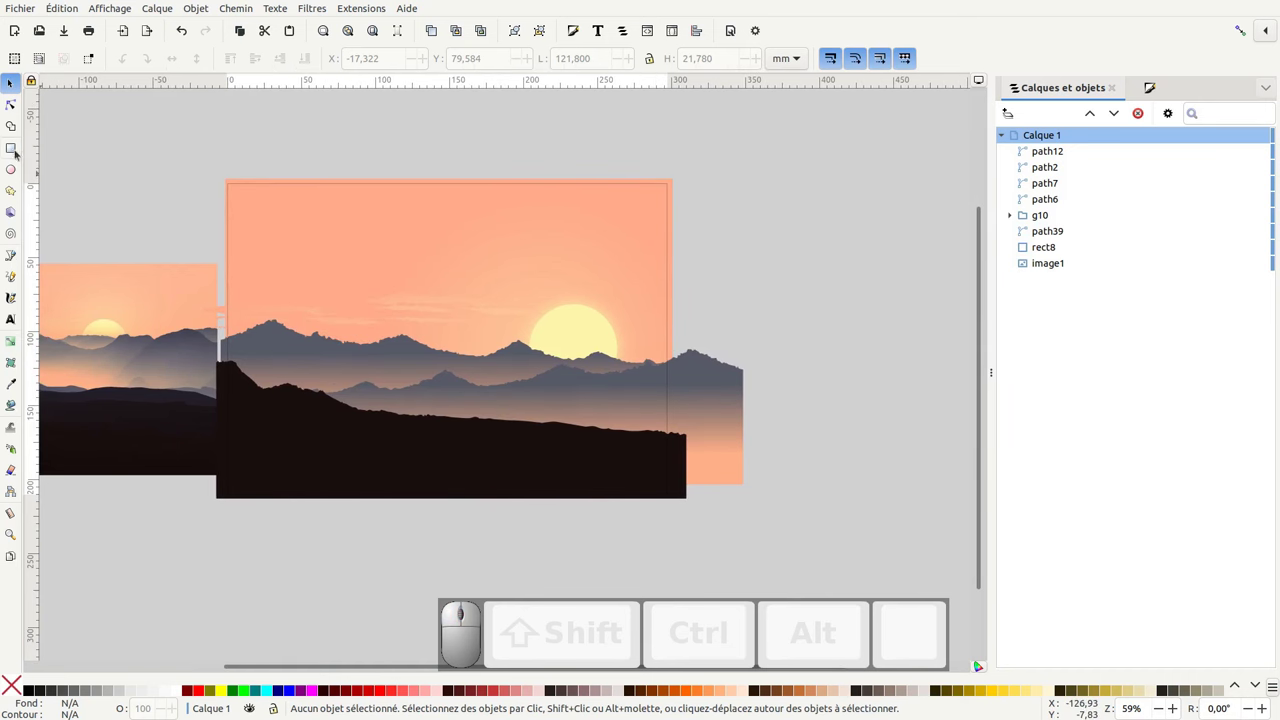
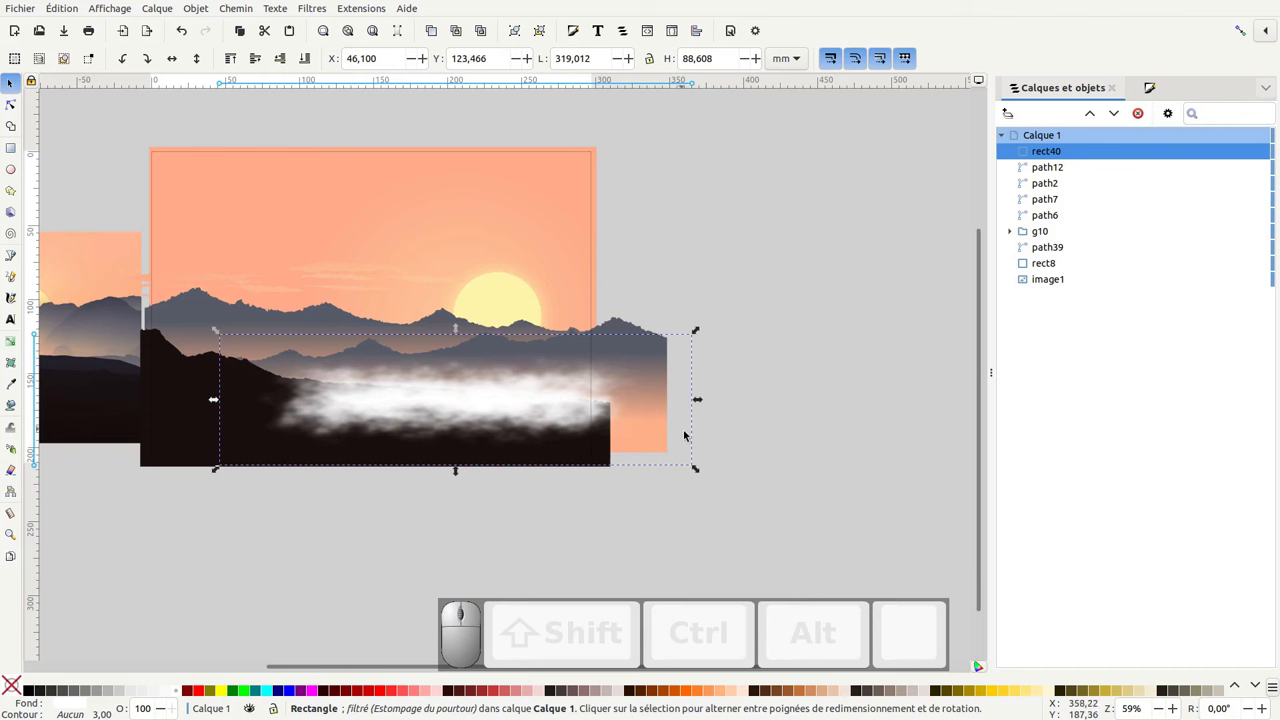
pyautogui.press('ctrl+z')
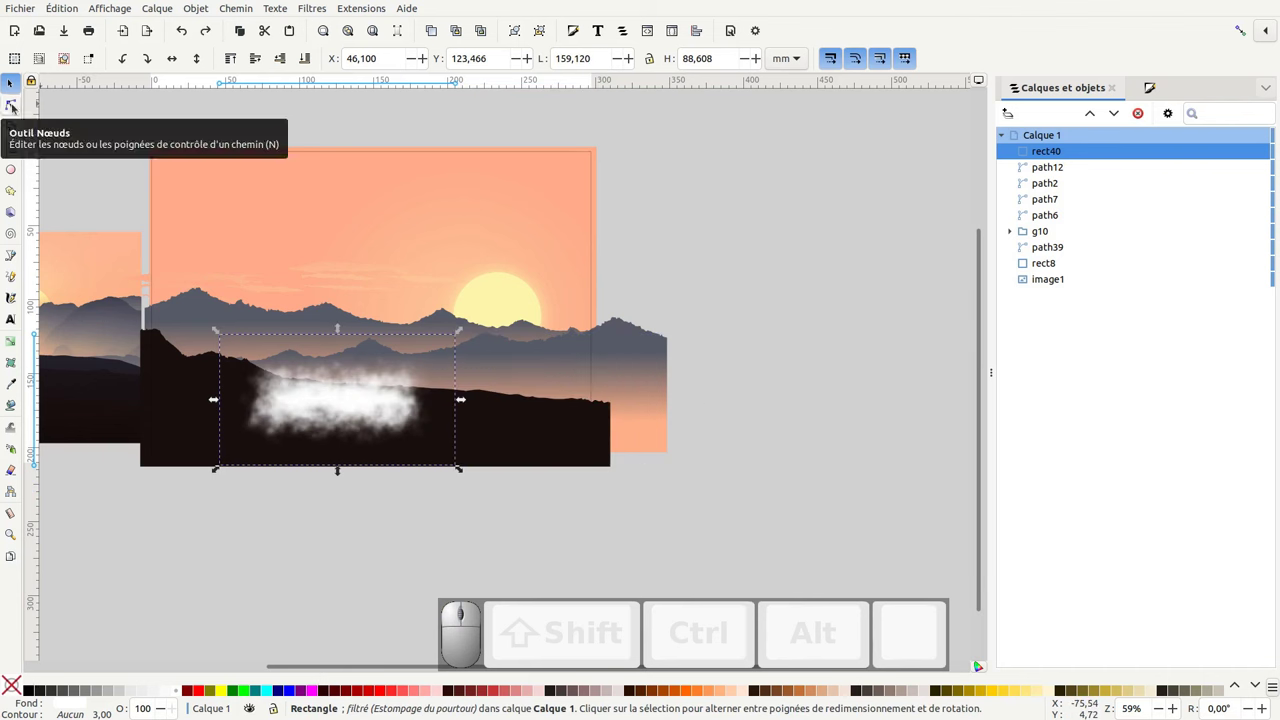